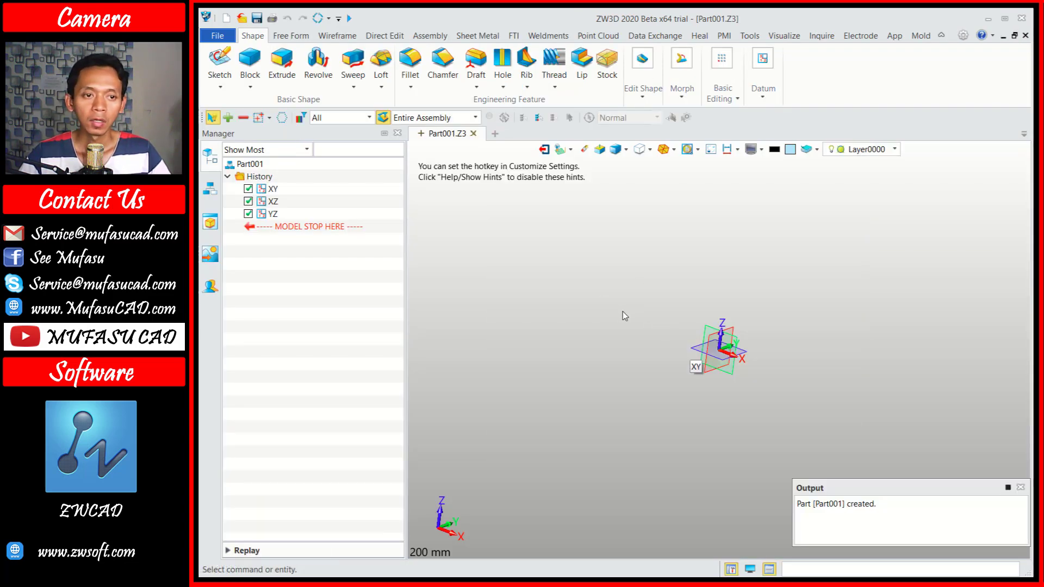
Start a new sketch on the XY plane and enter sketching mode.
left_click(226, 70)
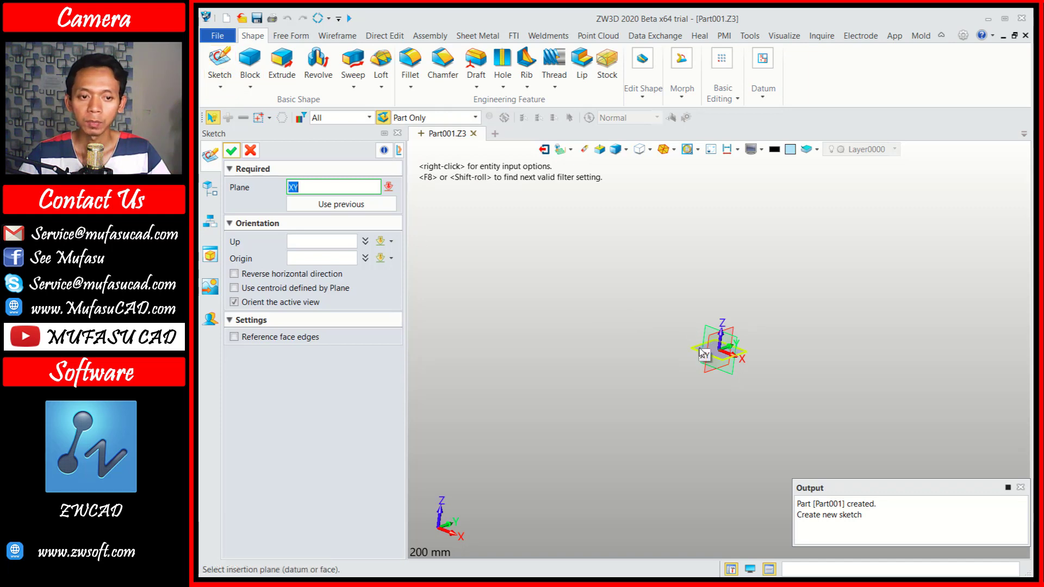
left_click(704, 352)
left_click(231, 151)
scroll("up", 3)
Draw a radius 7 circle centred just left of the origin.
left_click(268, 65)
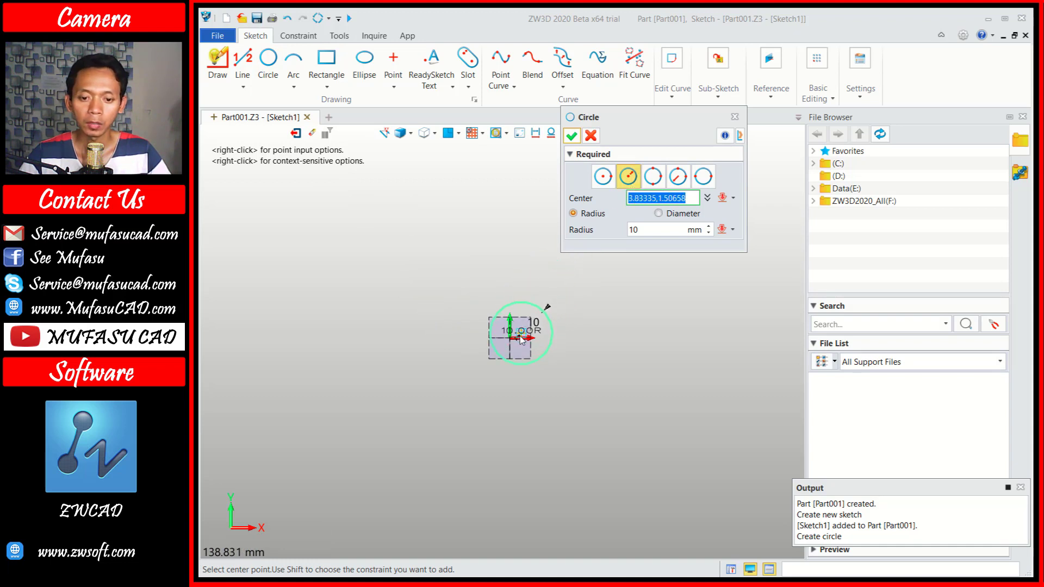
left_click(469, 342)
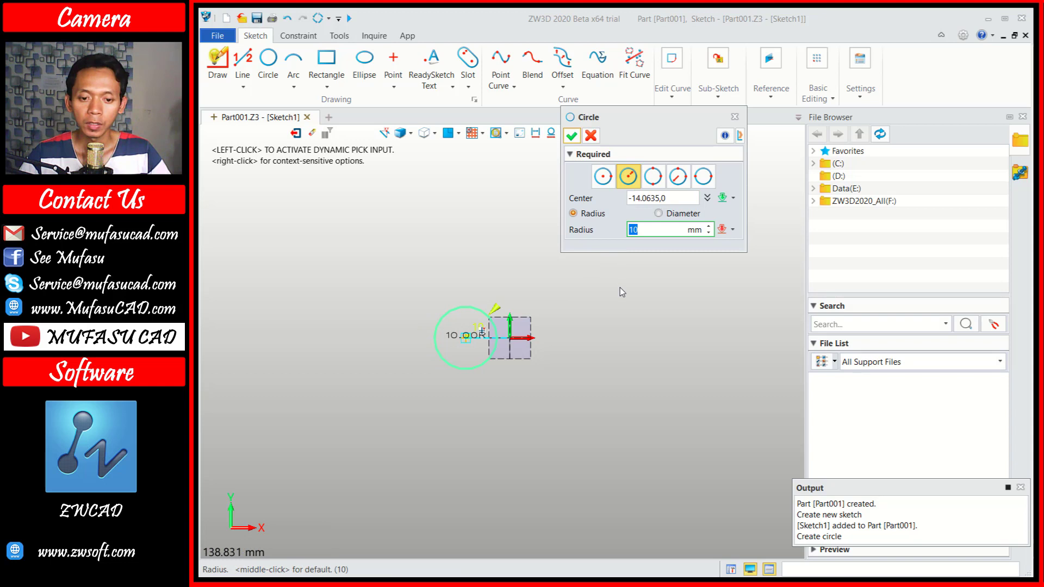
key("7")
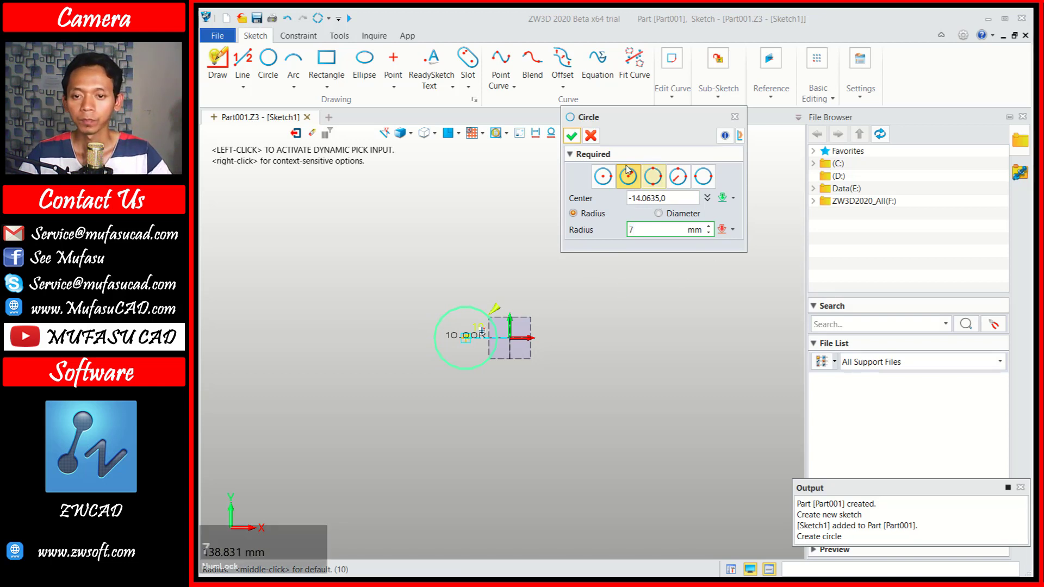
left_click(576, 141)
scroll("up", 3)
Draw a concentric radius 10 circle on the same centre and finish.
left_click(270, 66)
left_click(510, 358)
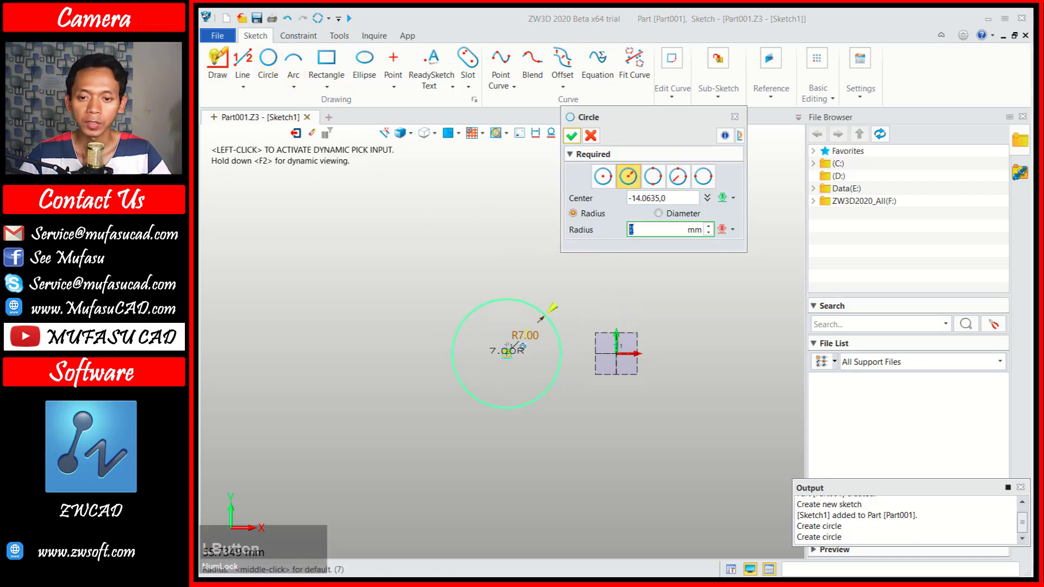
key("1")
type("10")
left_click(578, 142)
scroll("down", 3)
middle_click(687, 344)
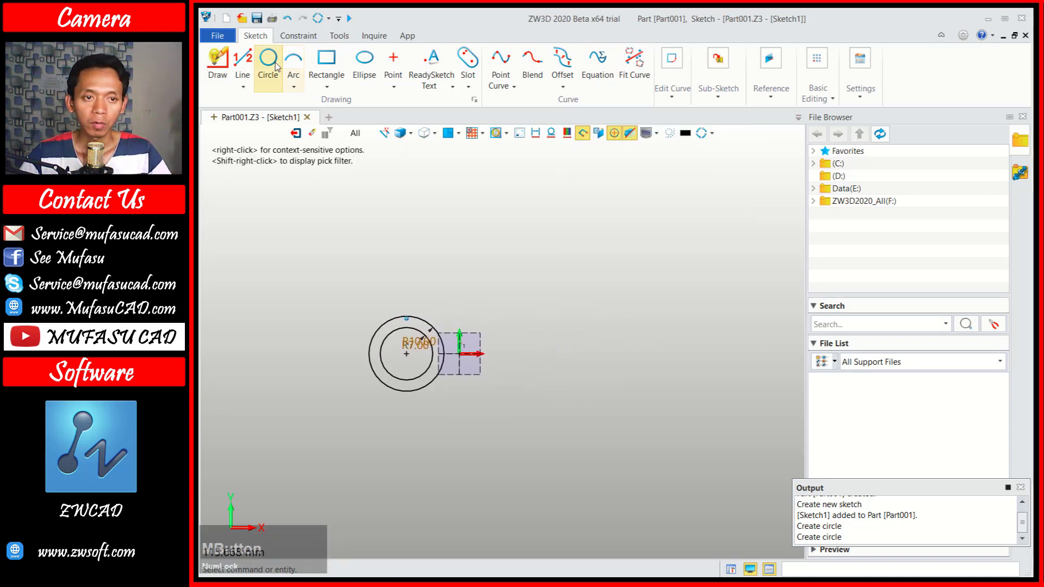
Draw a radius 20 circle centred right of the origin on the X axis.
left_click(278, 66)
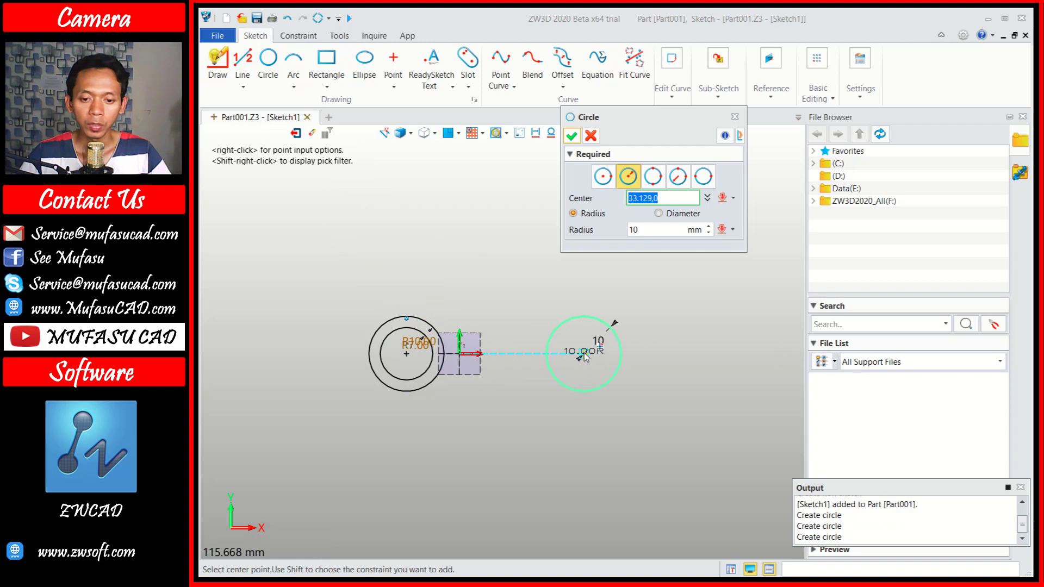
left_click(602, 357)
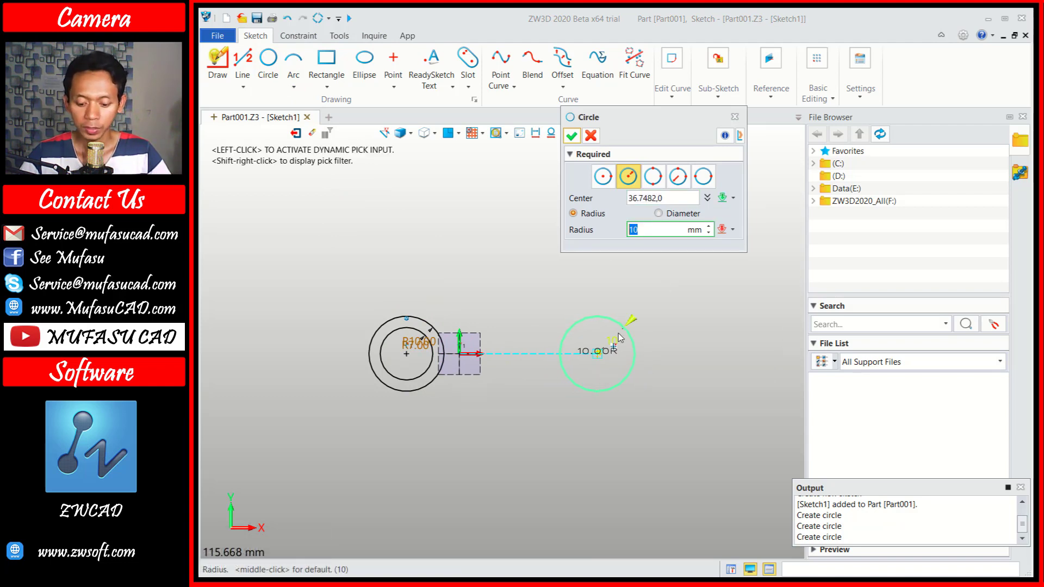
type("20")
left_click(577, 139)
Draw a concentric radius 15 circle on the same right-hand centre.
left_click(268, 63)
left_click(603, 357)
type("15")
left_click(579, 142)
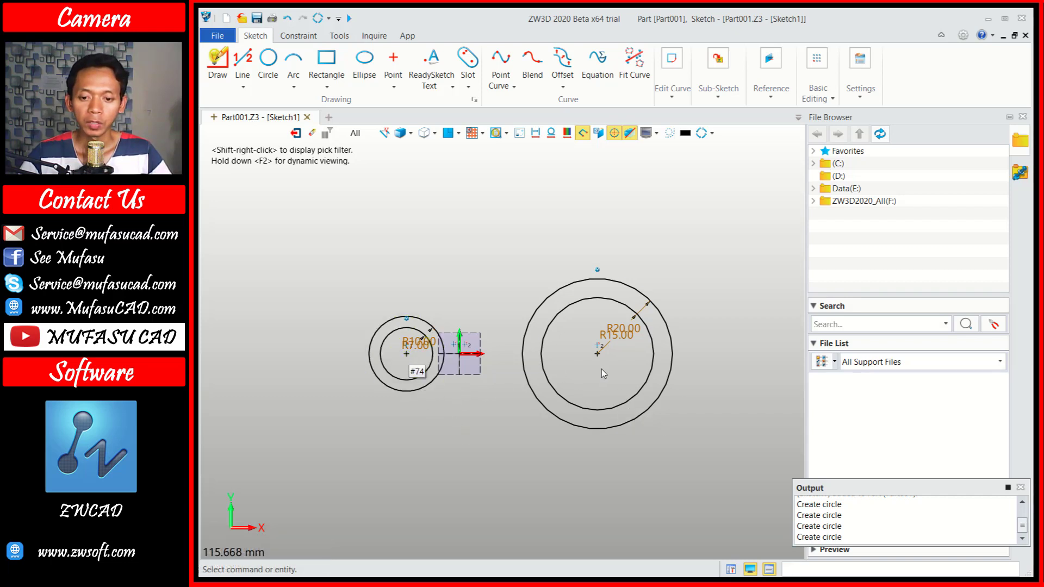
Dimension the horizontal distance between the two circle centres as 94.
left_click(307, 44)
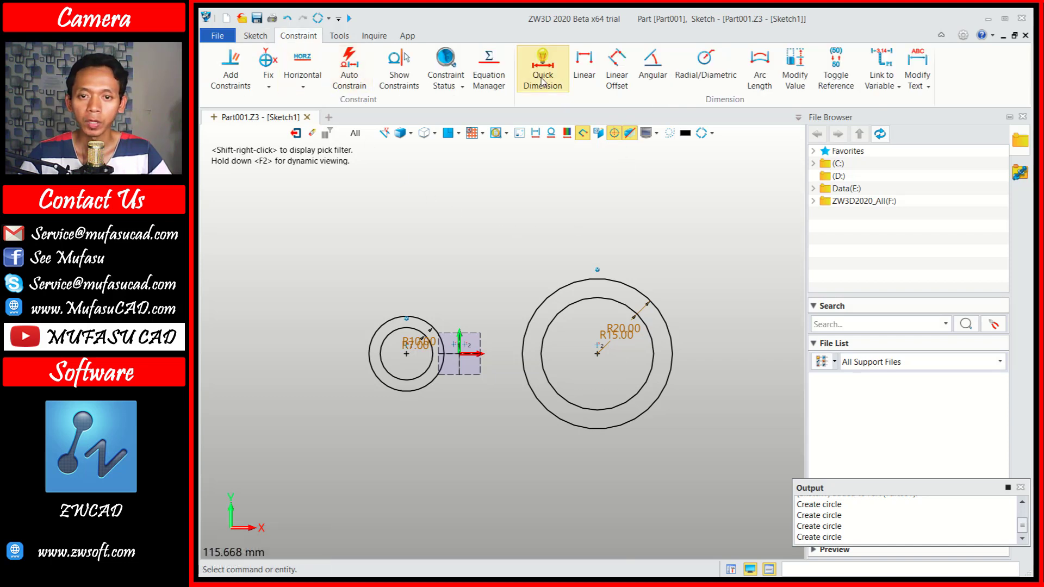
left_click(545, 81)
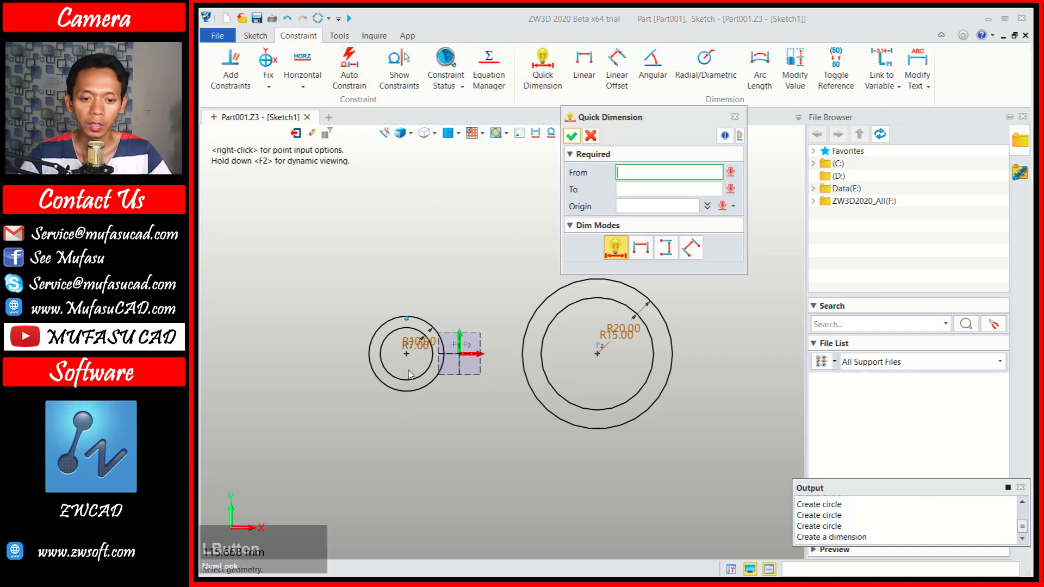
left_click(413, 359)
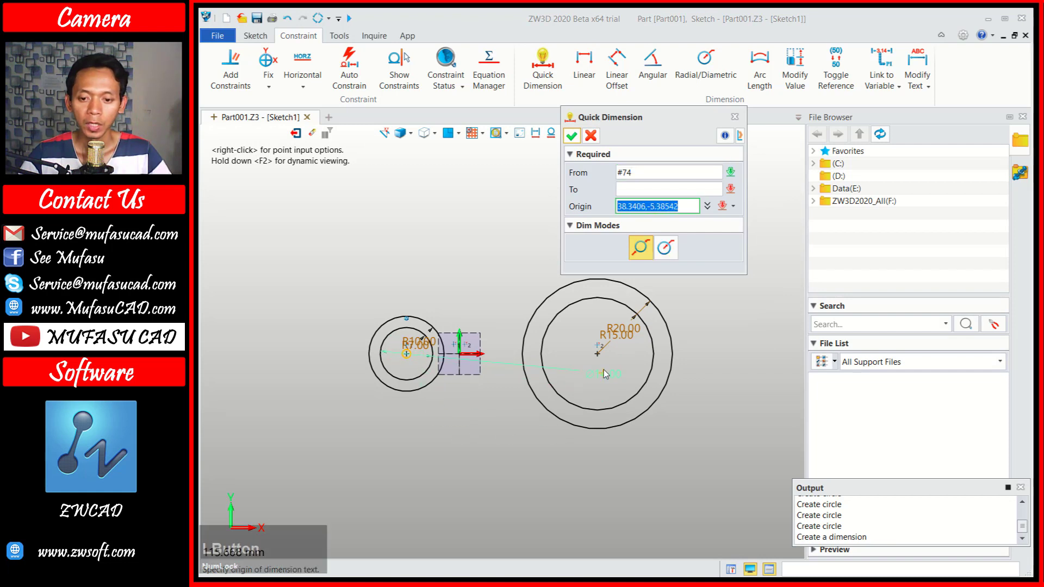
left_click(604, 359)
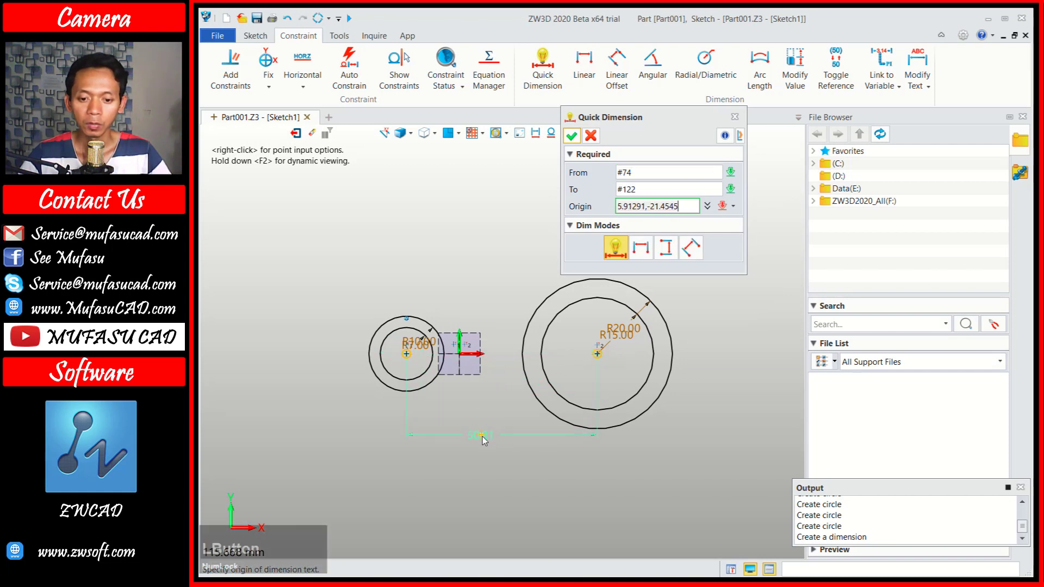
left_click(487, 442)
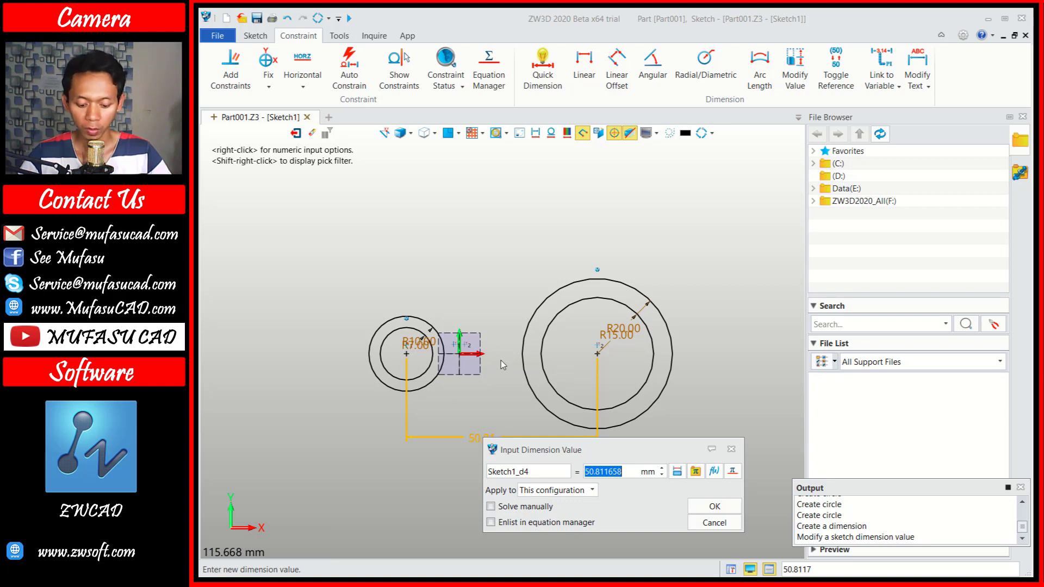
type("94")
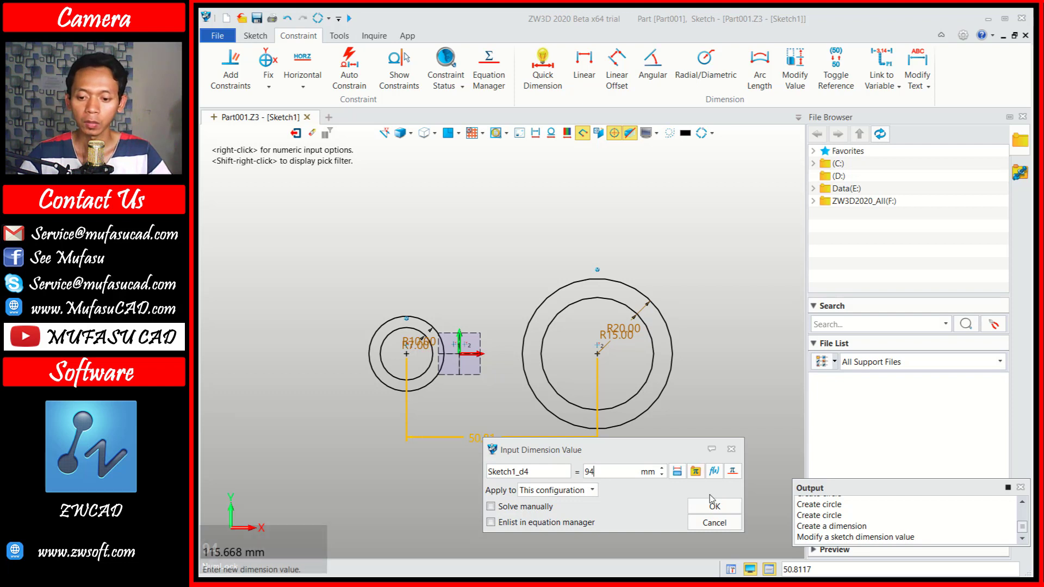
left_click(721, 512)
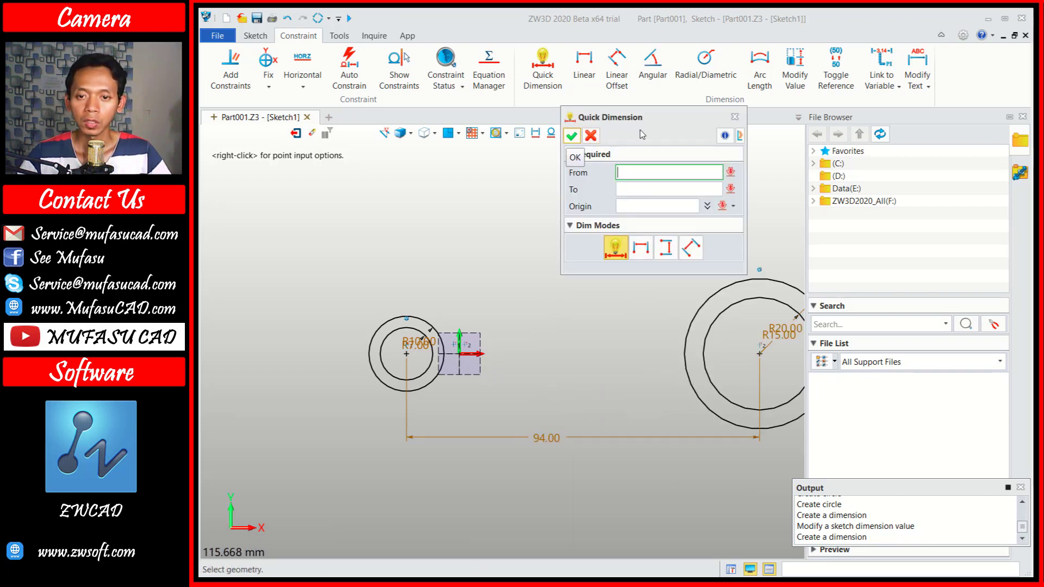
left_click(734, 122)
middle_click(717, 349)
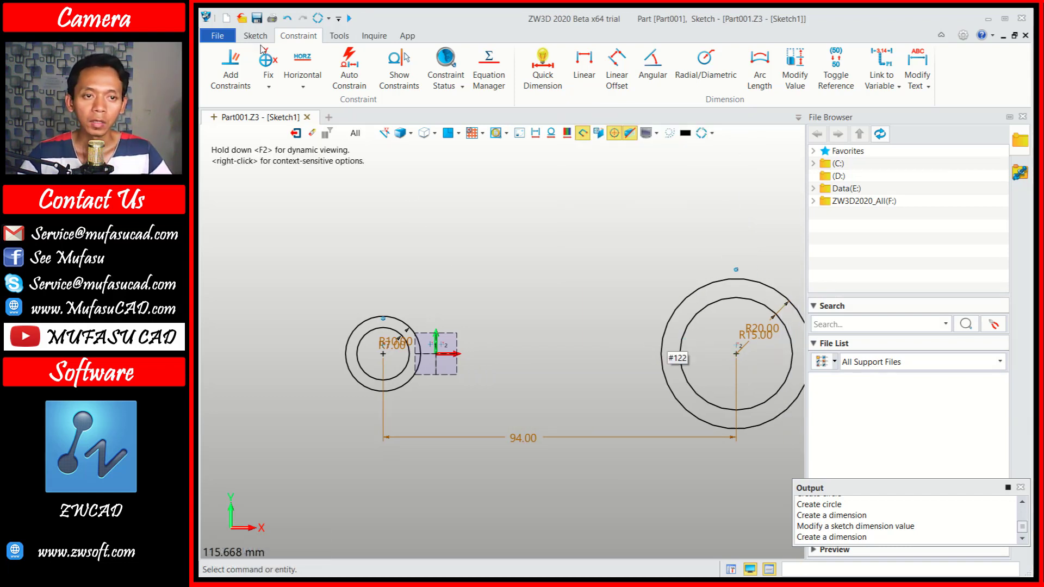
Draw the short 7.5 vertical lines on the large and small outer circles.
left_click(265, 38)
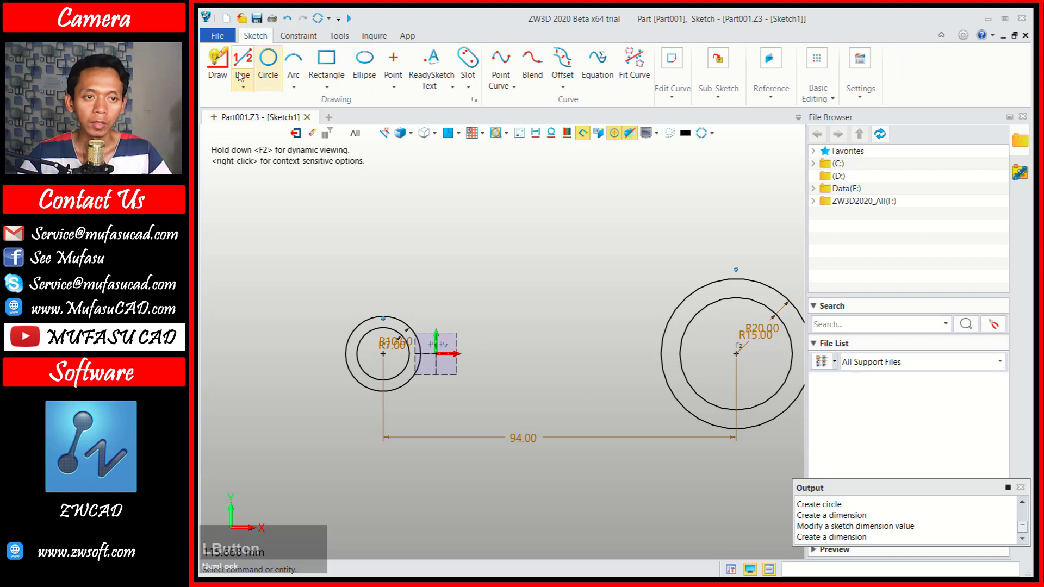
left_click(248, 65)
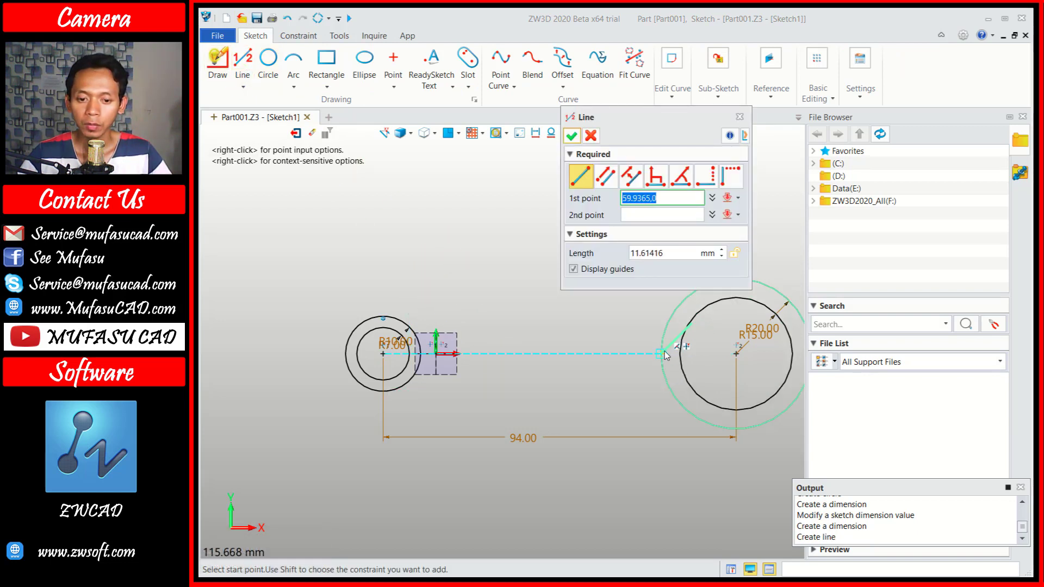
left_click(669, 355)
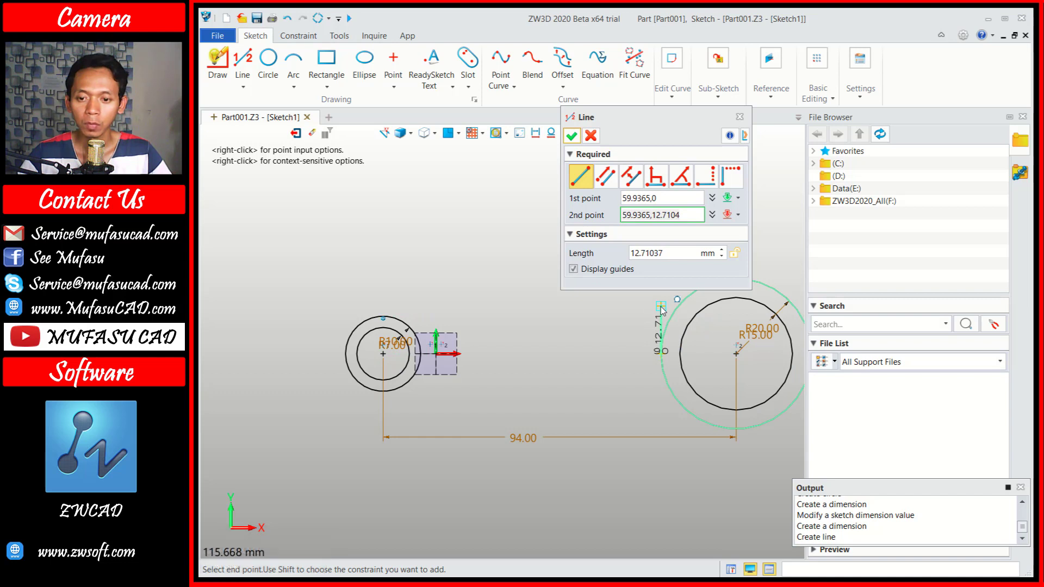
left_click(665, 310)
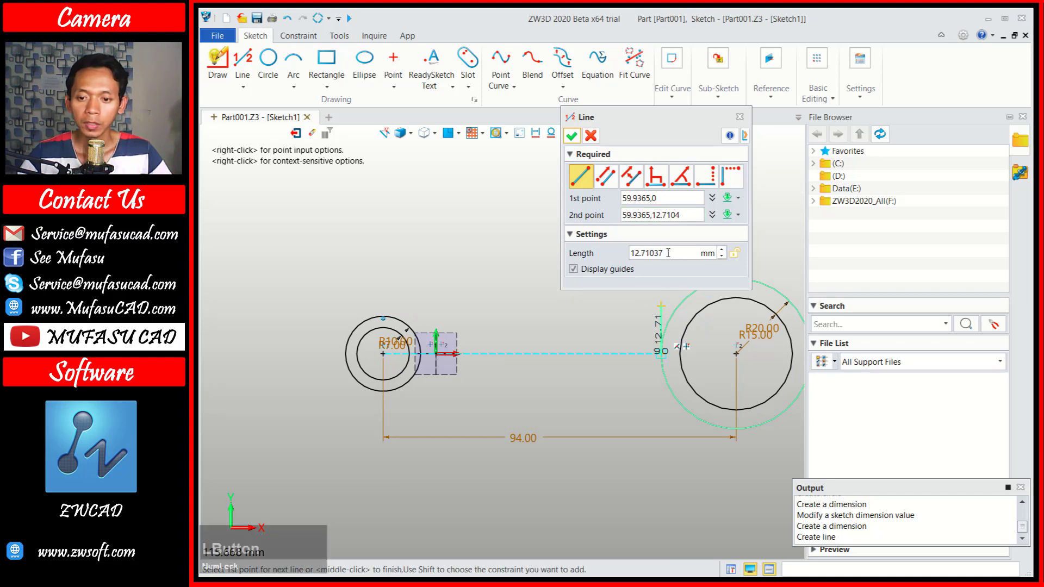
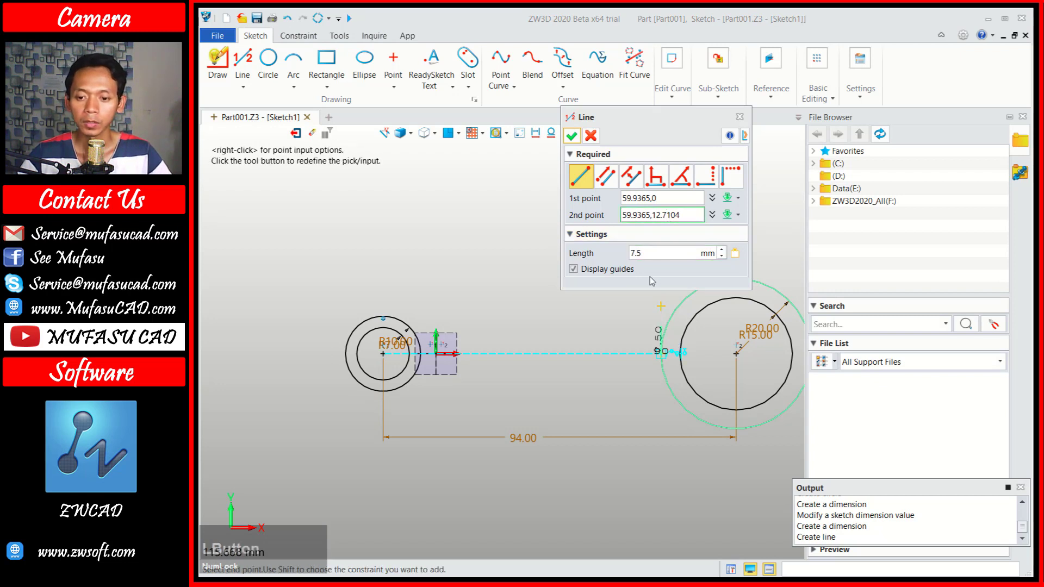
left_click(575, 142)
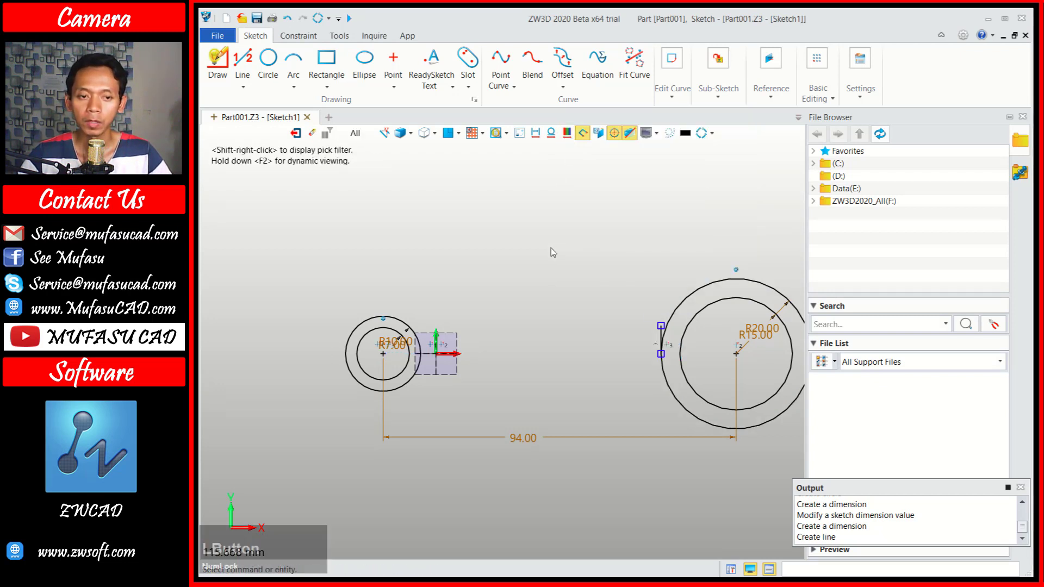
left_click(248, 55)
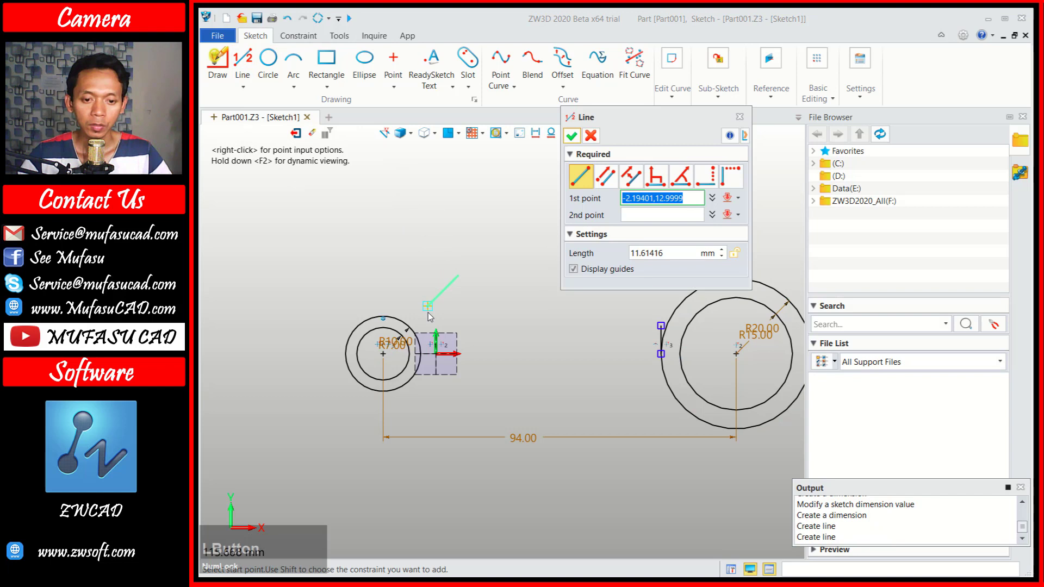
left_click(427, 358)
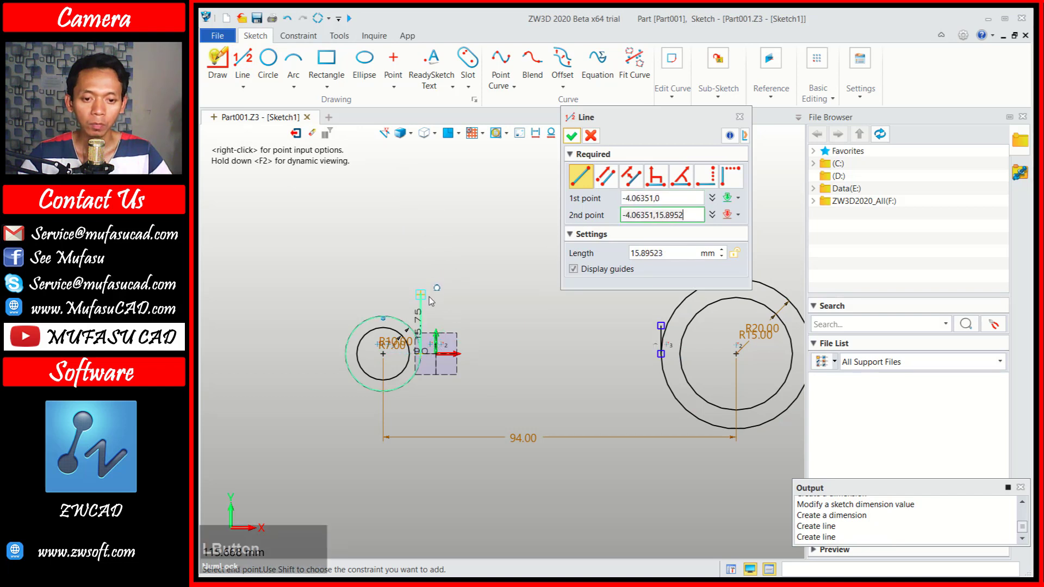
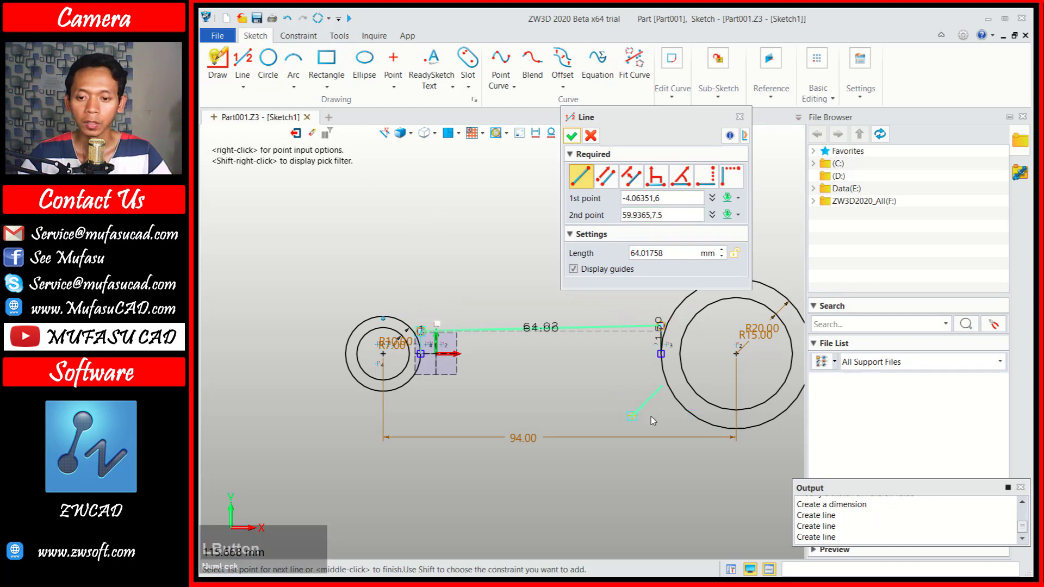
scroll("up", 3)
scroll("down", 3)
Draw the top and bottom web edges joining the two rings and finish.
left_click(677, 361)
left_click(436, 360)
key("Escape")
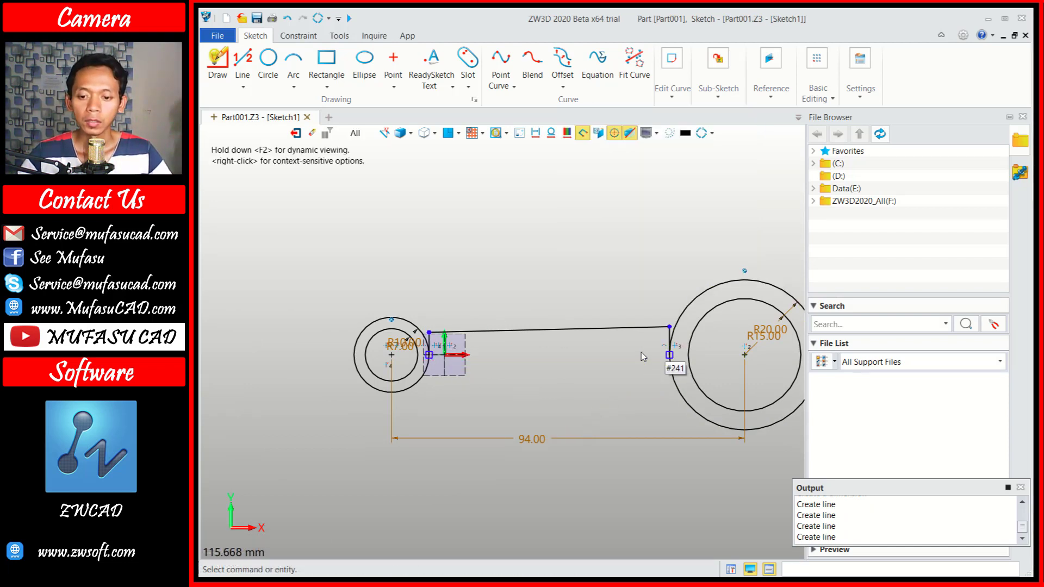
left_click(254, 69)
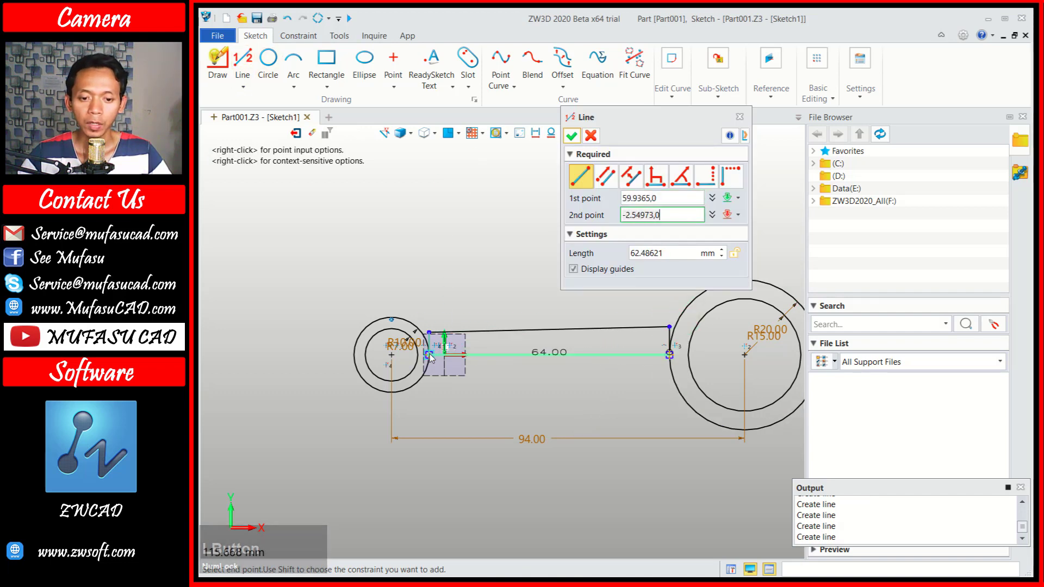
left_click(433, 357)
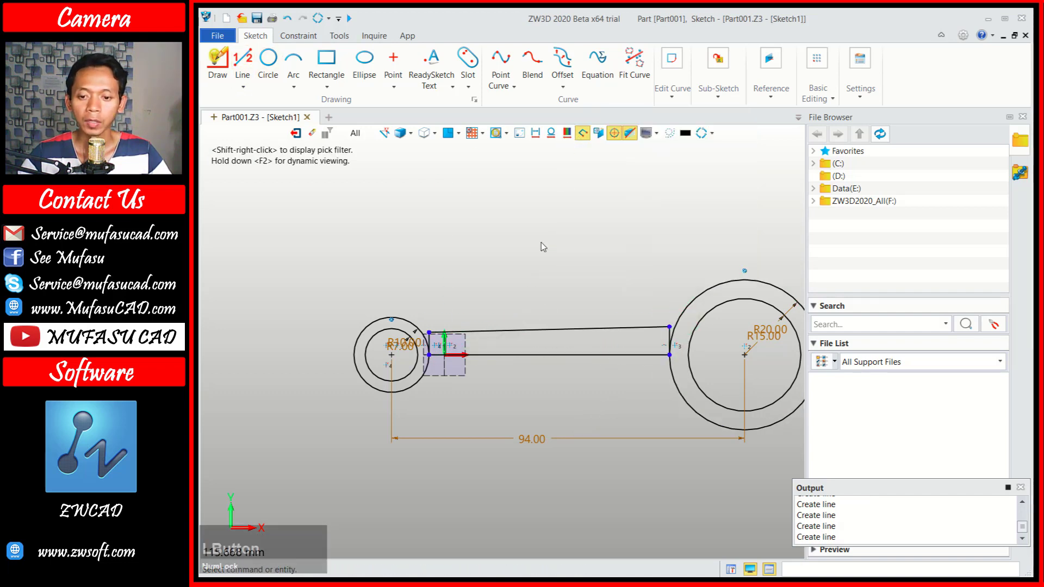
scroll("up", 3)
scroll("down", 3)
middle_click(630, 307)
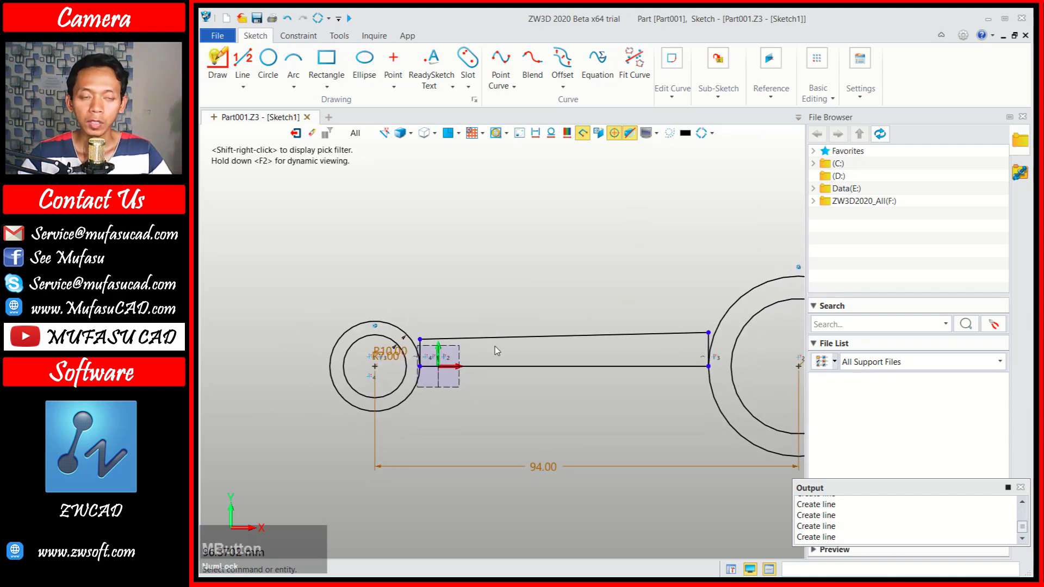
Place a two-point circle tangent to the top web line and the small ring.
left_click(278, 68)
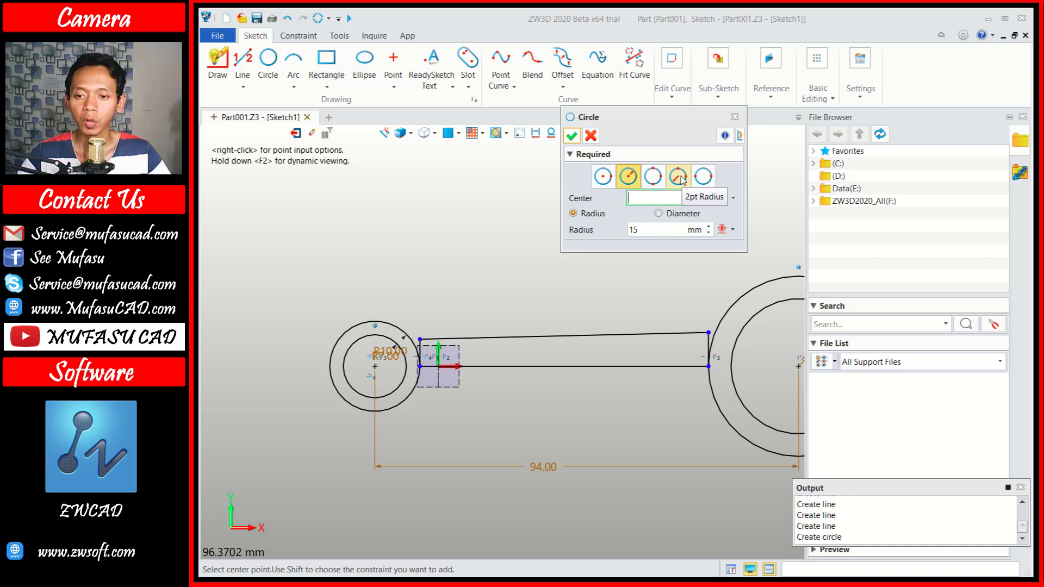
left_click(685, 180)
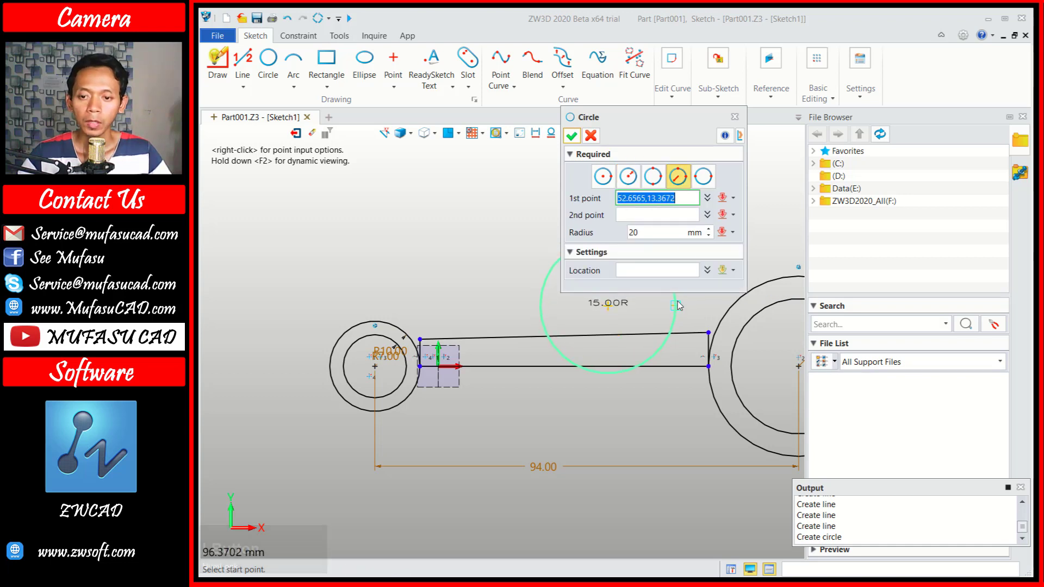
left_click(737, 204)
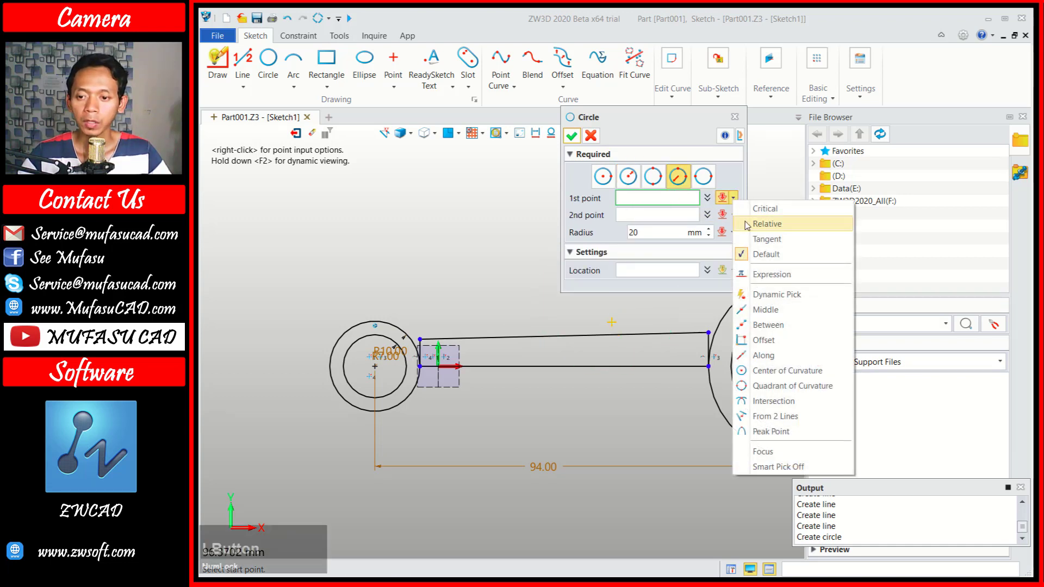
left_click(772, 244)
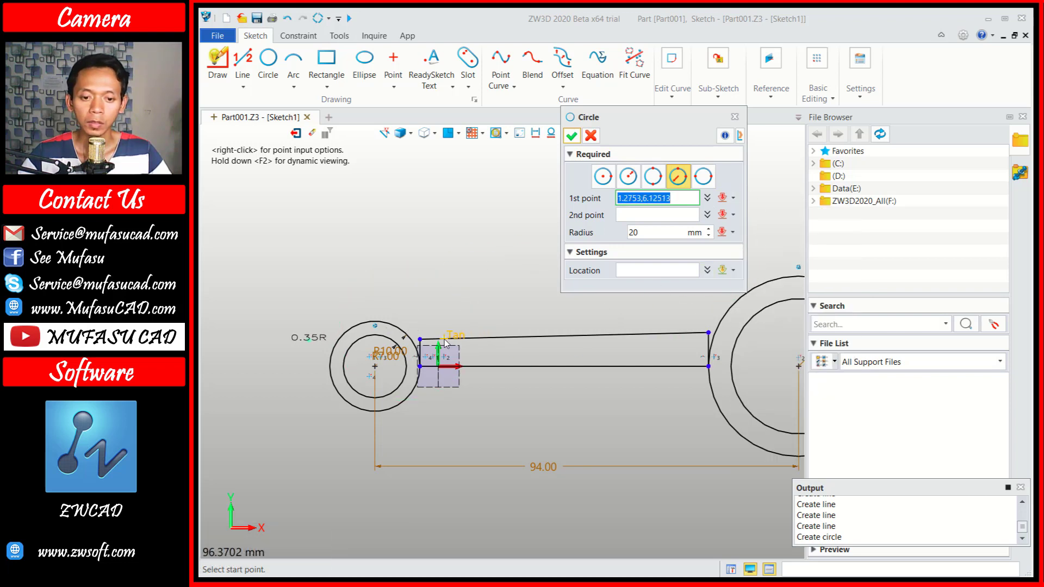
left_click(448, 343)
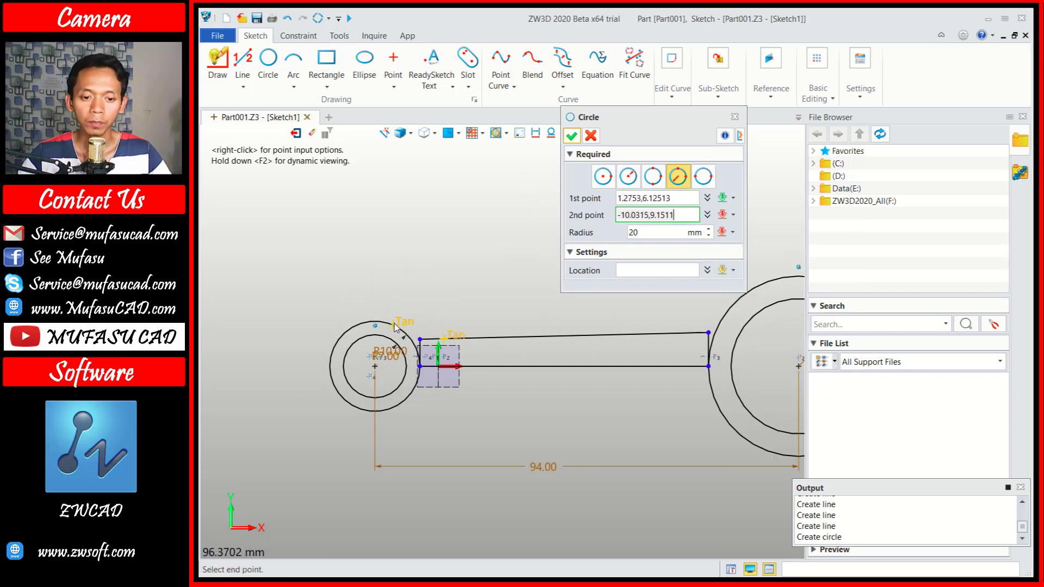
left_click(398, 327)
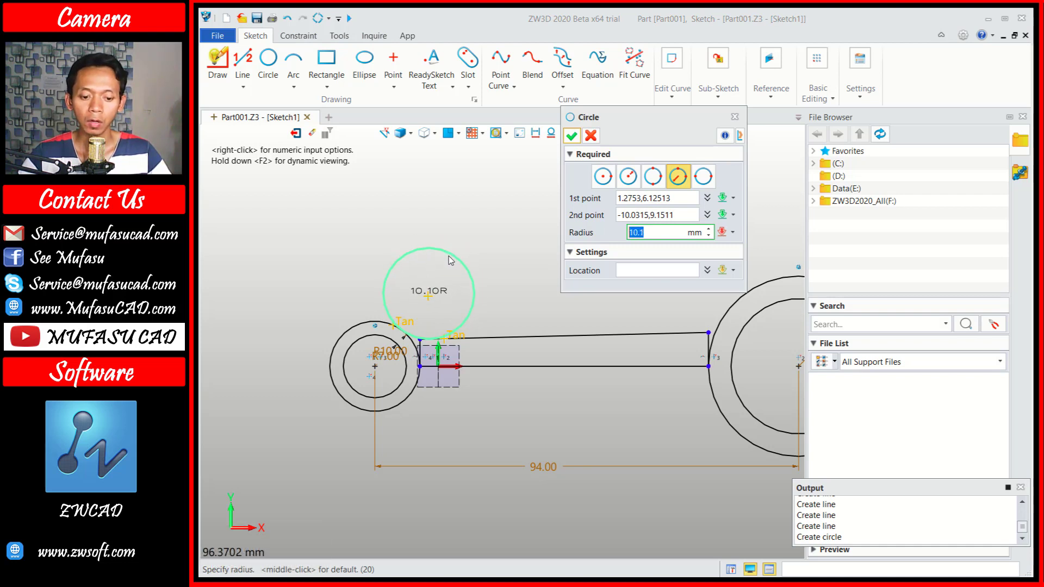
Set the tangent circle's radius to 13 and confirm it.
key("3")
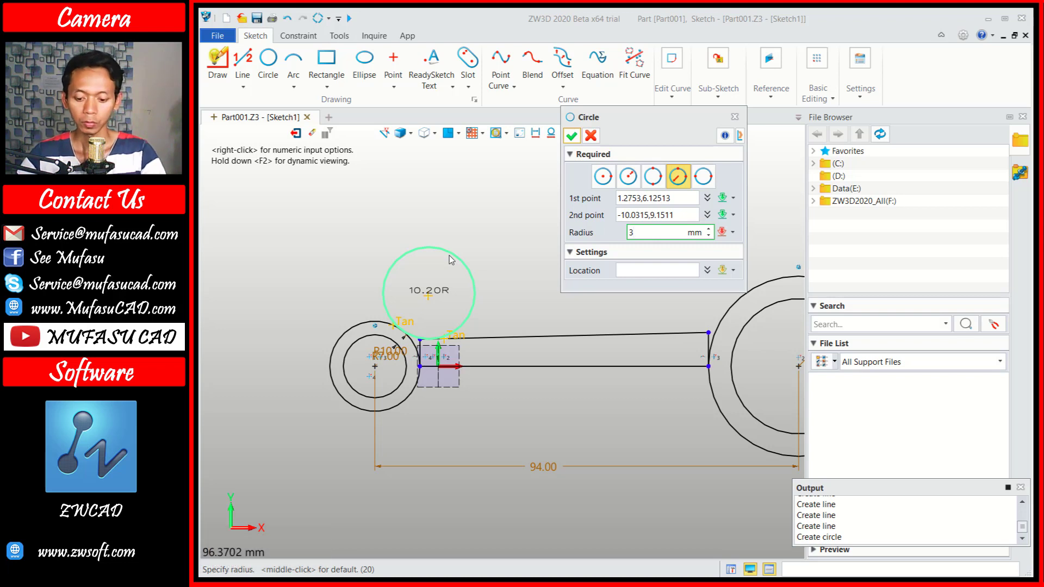
key("BackSpace")
type("13")
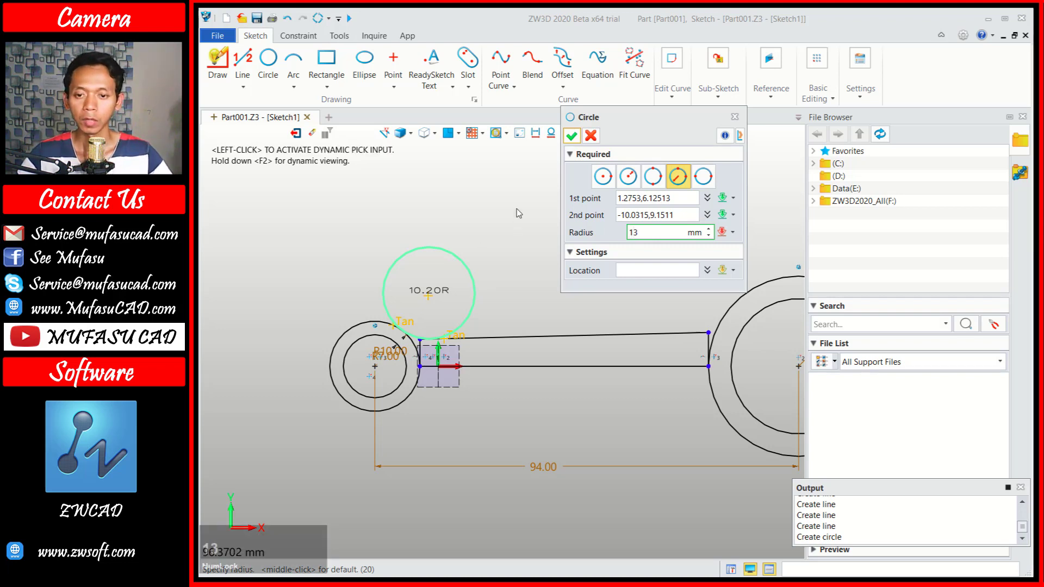
left_click(573, 139)
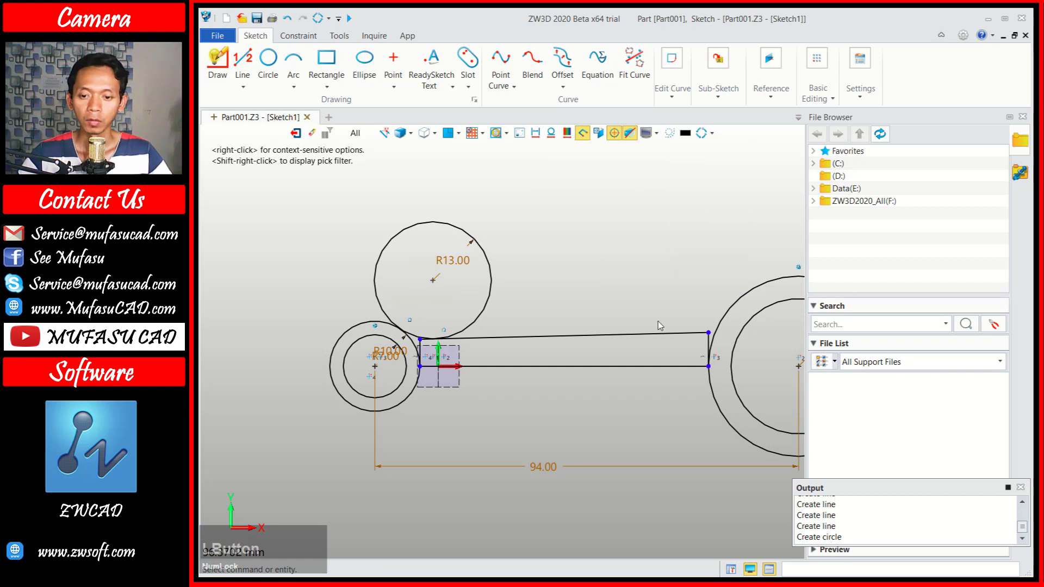
Add a tangent circle between the top web line and the large ring and confirm its radius.
left_click(277, 67)
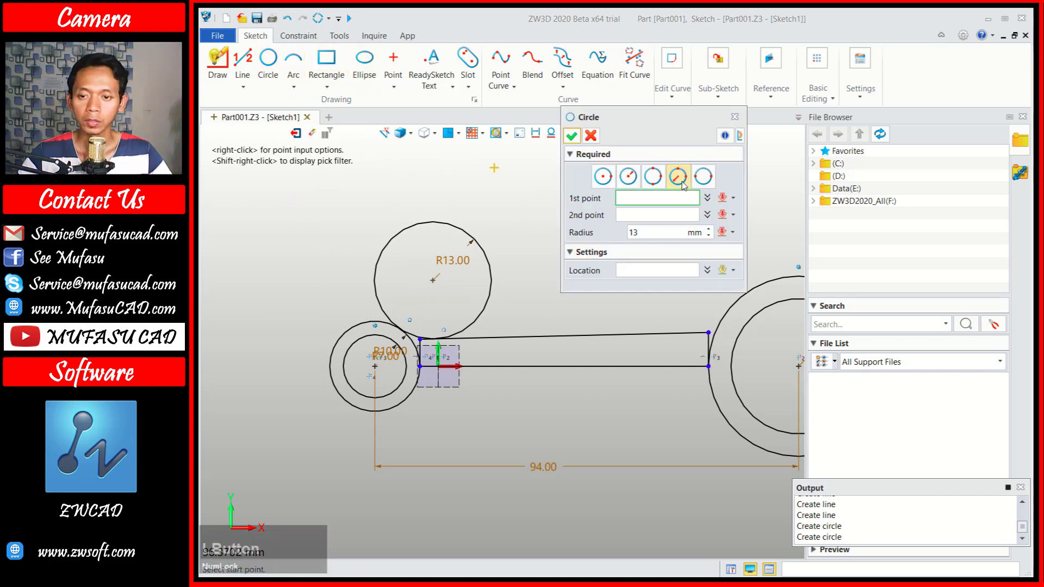
left_click(677, 340)
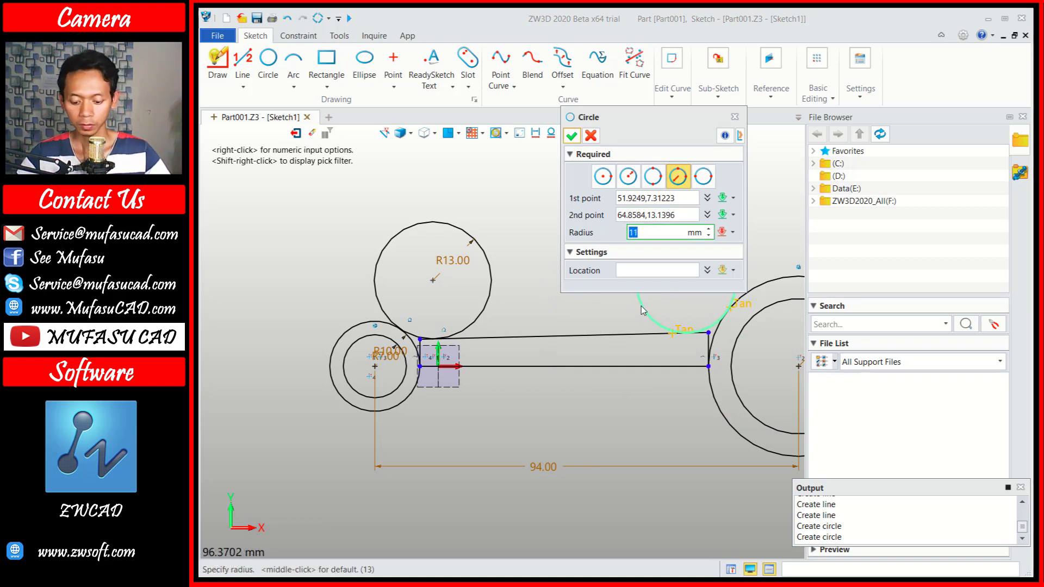
key("3")
type("30")
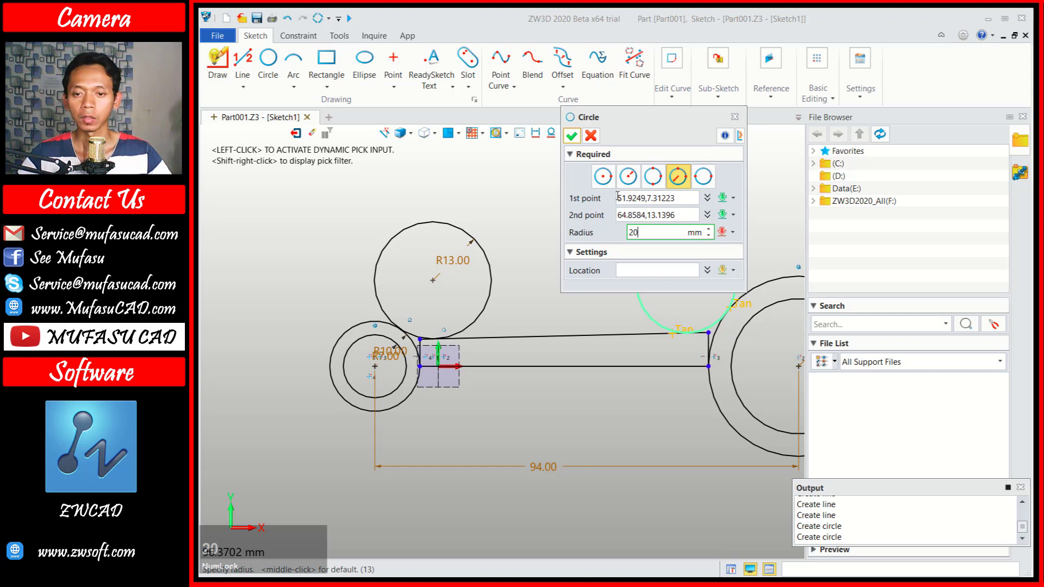
left_click(580, 136)
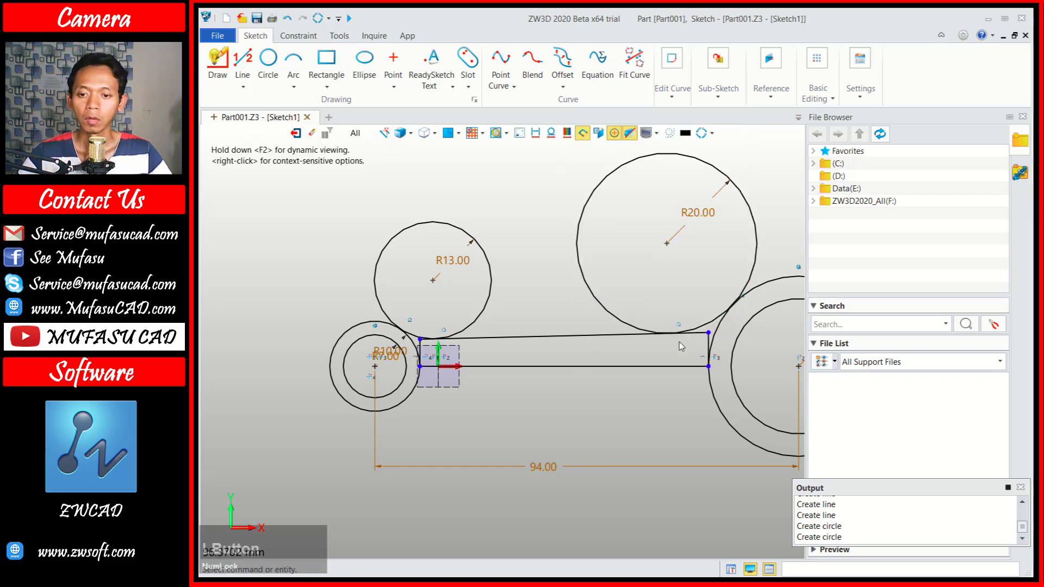
Trim the tangent circles into blend arcs and remove leftover segments at both rings.
left_click(675, 102)
left_click(738, 130)
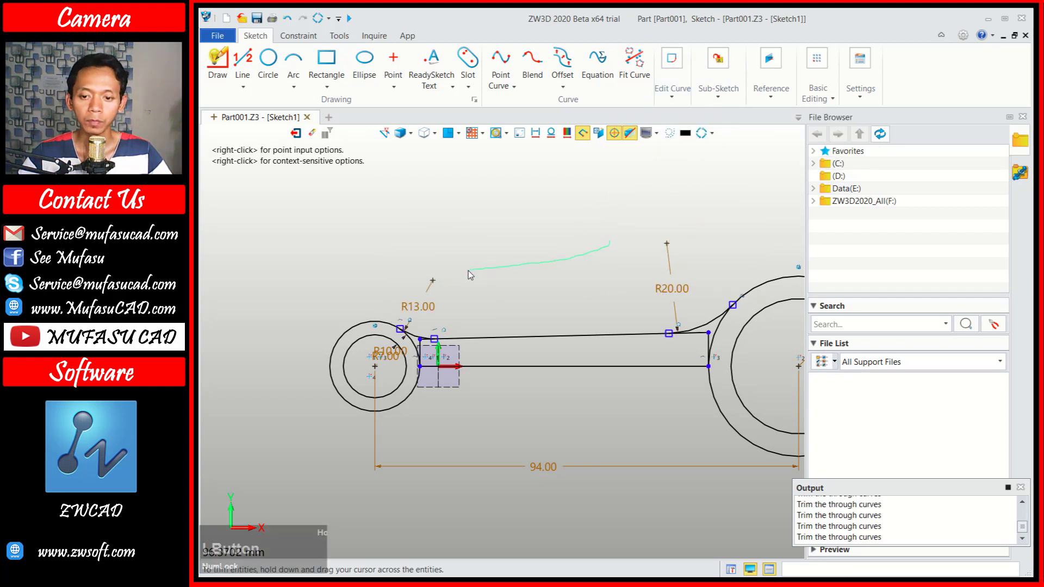
middle_click(587, 236)
scroll("up", 3)
left_click(729, 360)
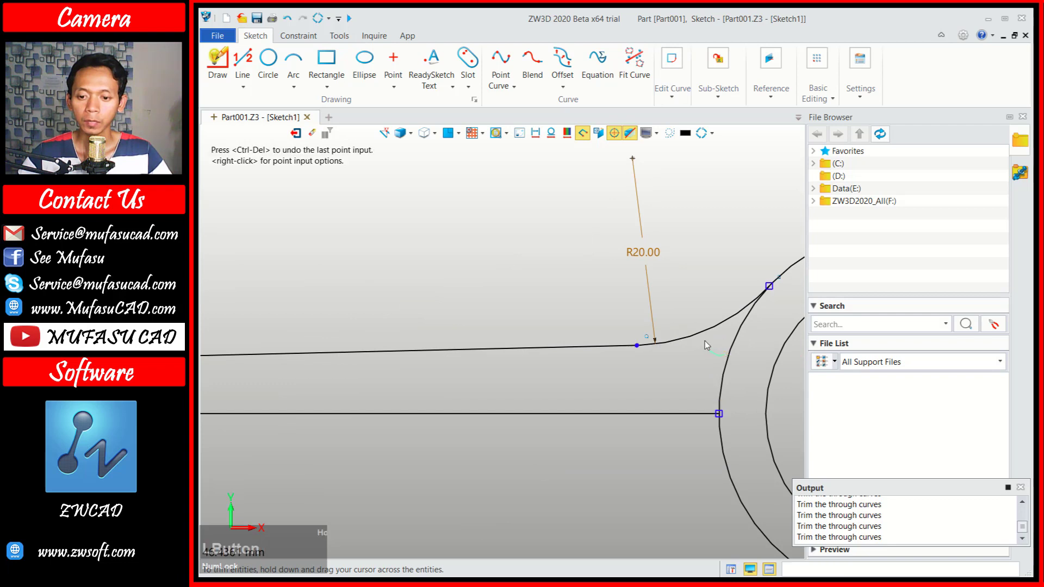
scroll("down", 3)
scroll("up", 3)
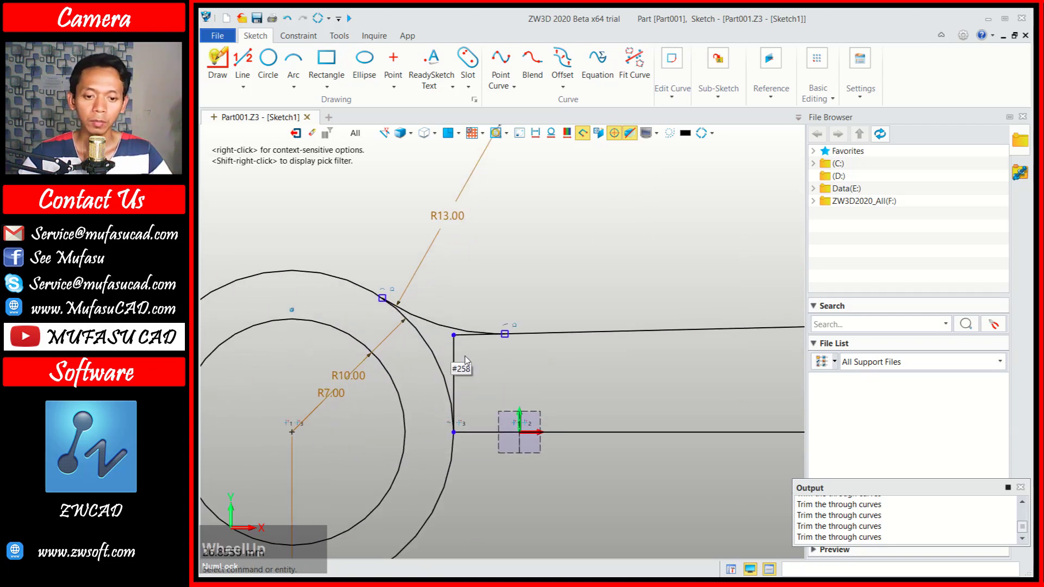
middle_click(469, 360)
left_click(473, 367)
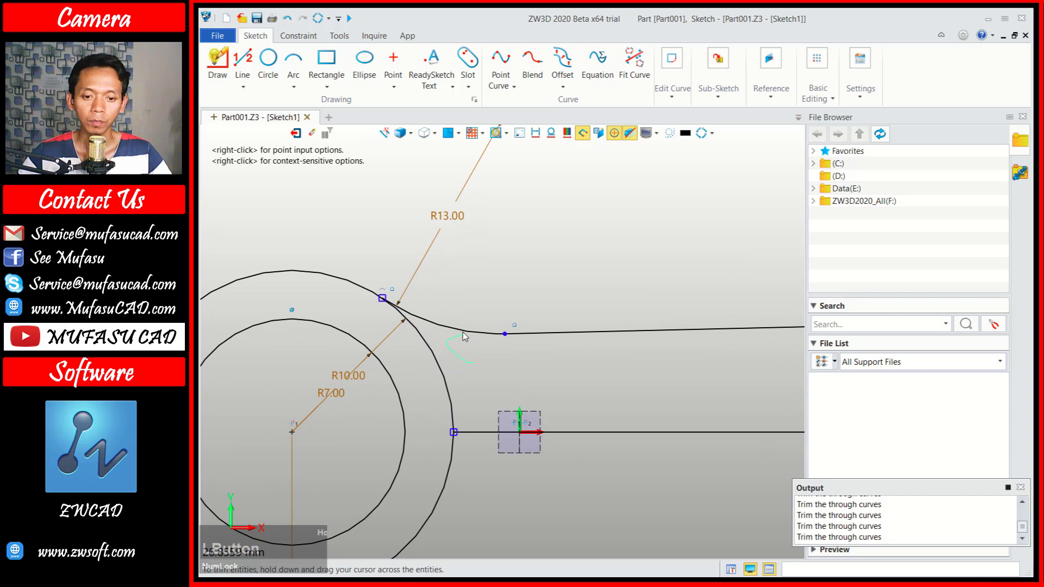
scroll("down", 3)
middle_click(698, 317)
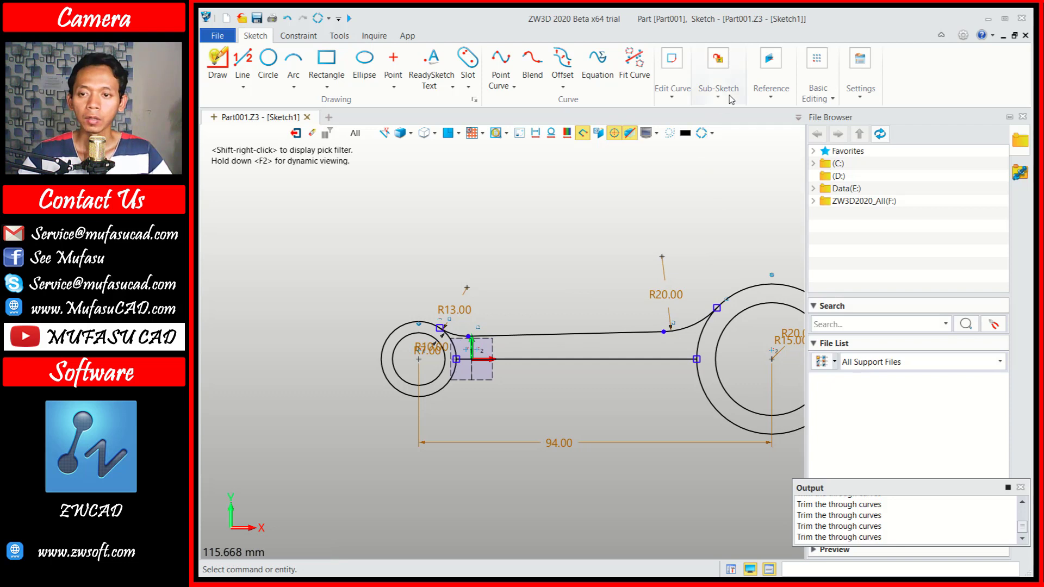
Mirror the upper web line and arcs about the centreline to the lower side.
left_click(815, 98)
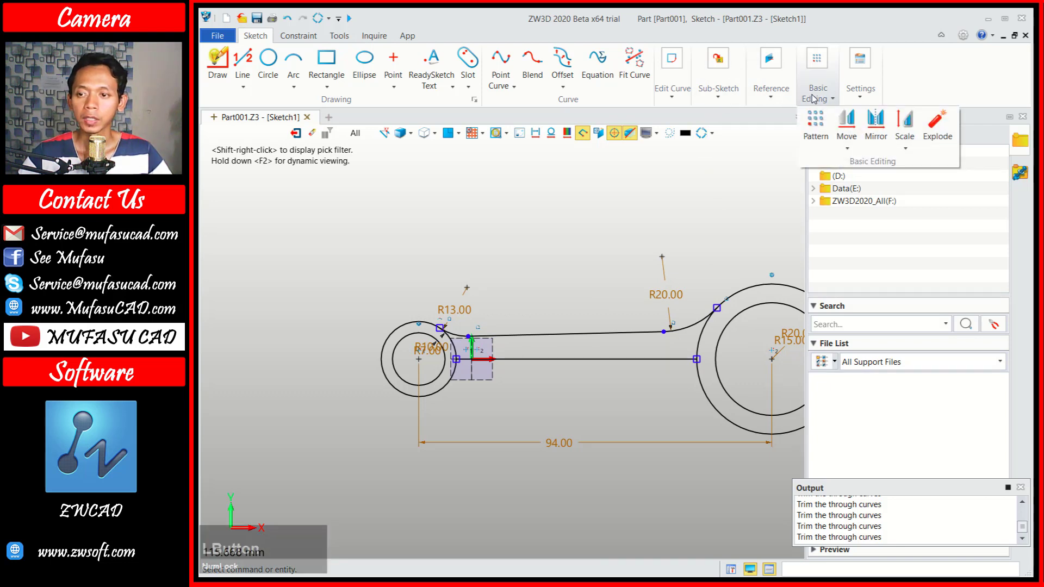
left_click(883, 132)
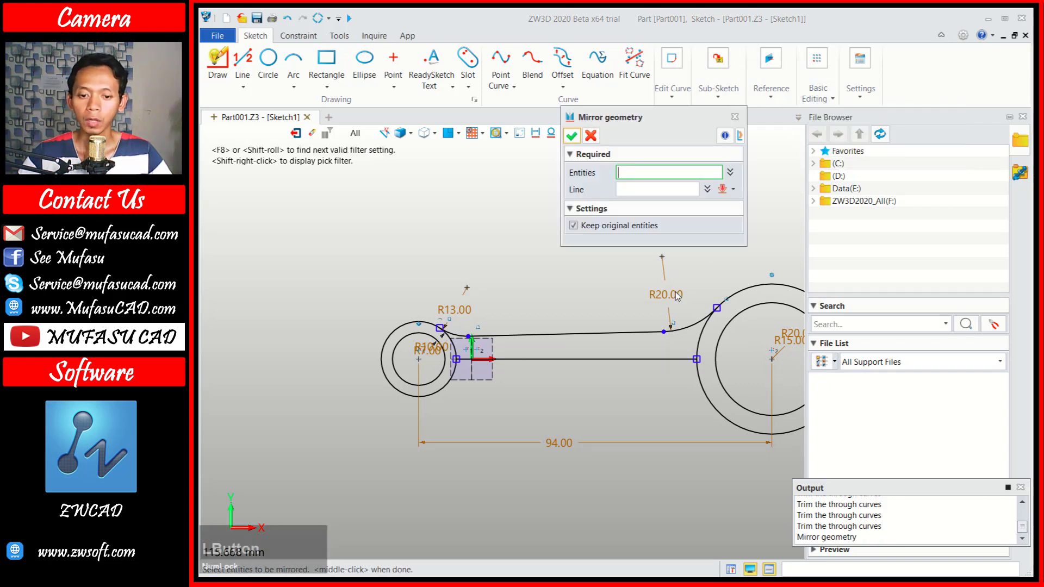
left_click(460, 338)
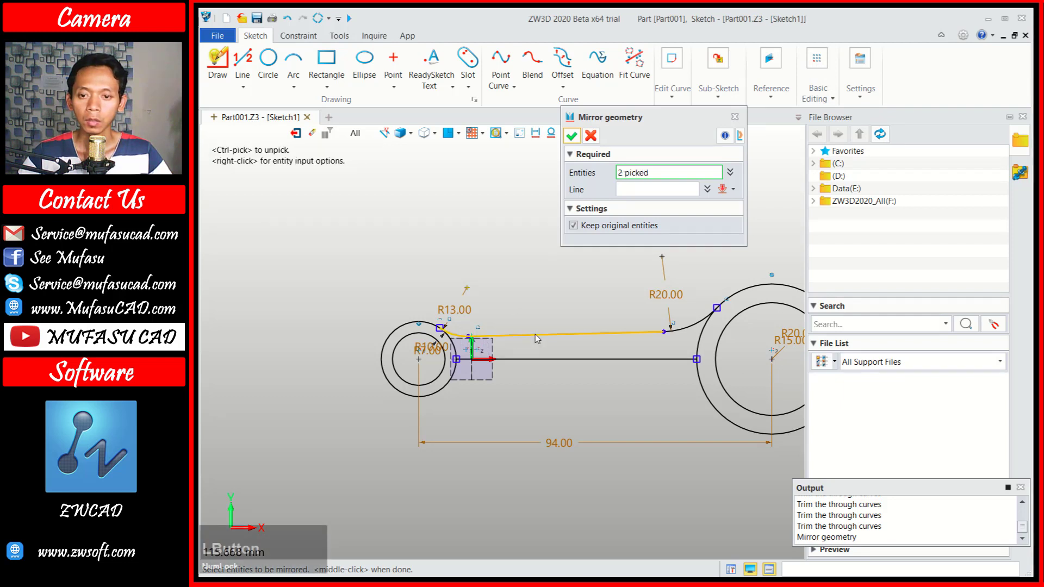
left_click(691, 330)
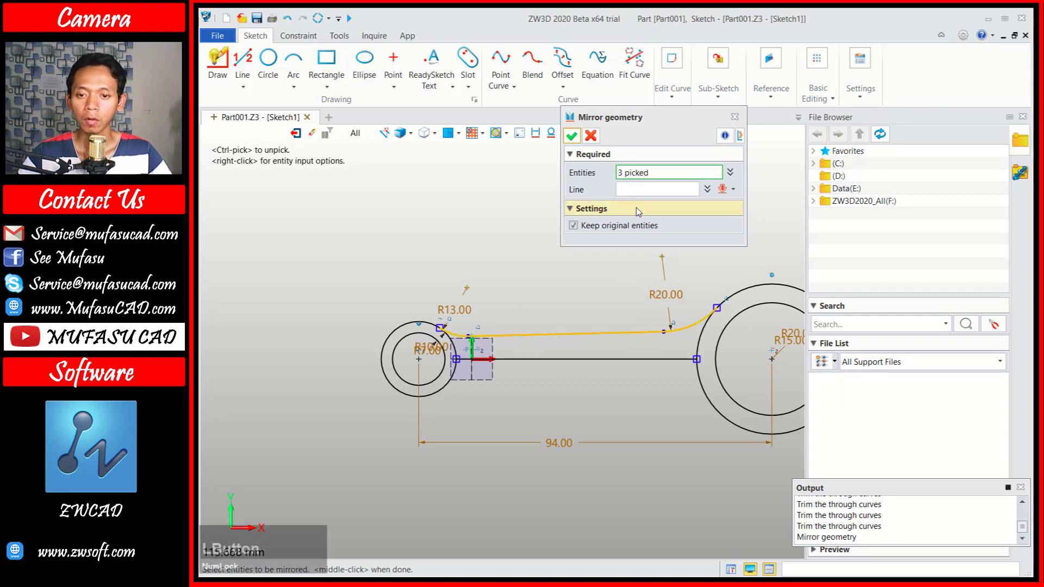
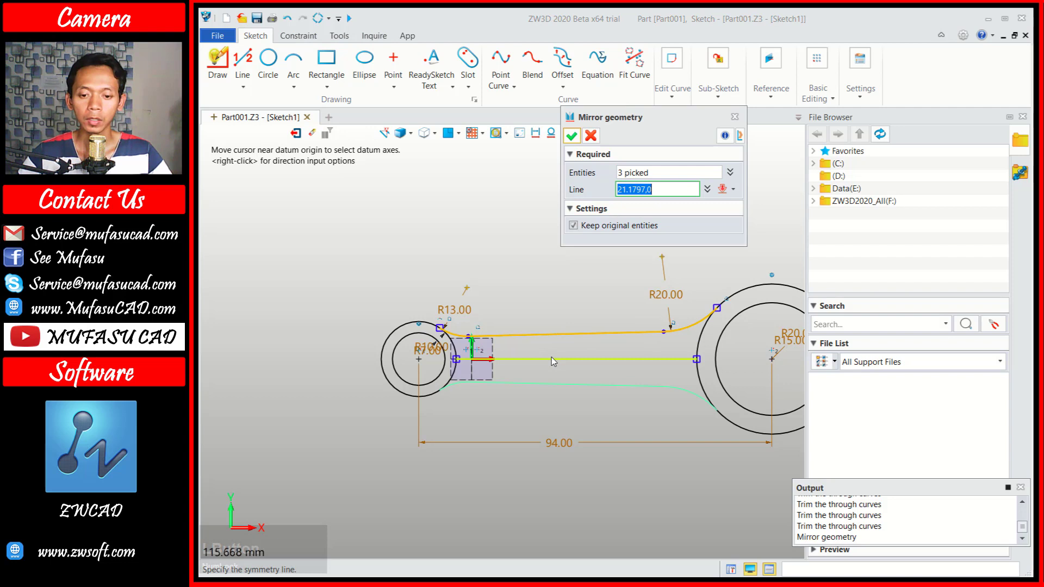
left_click(555, 361)
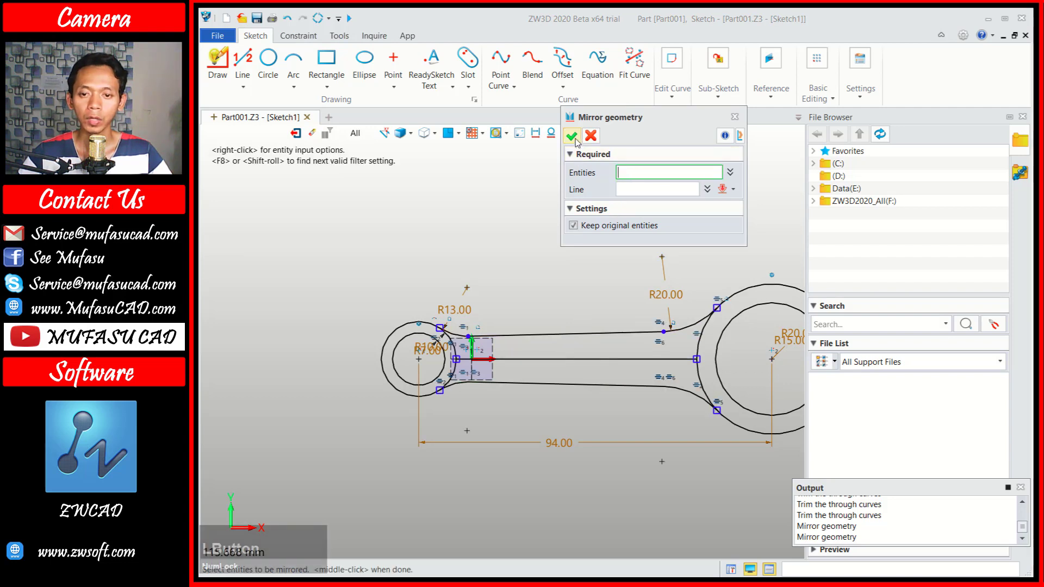
left_click(579, 143)
Delete the centreline between the rings and exit the sketch.
left_click(575, 363)
key("Delete")
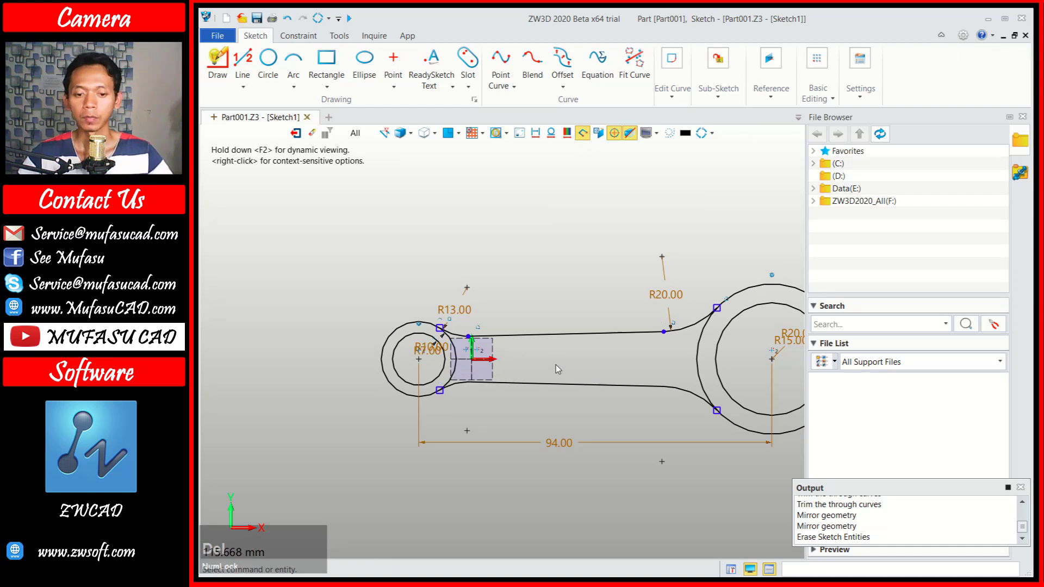
middle_click(636, 350)
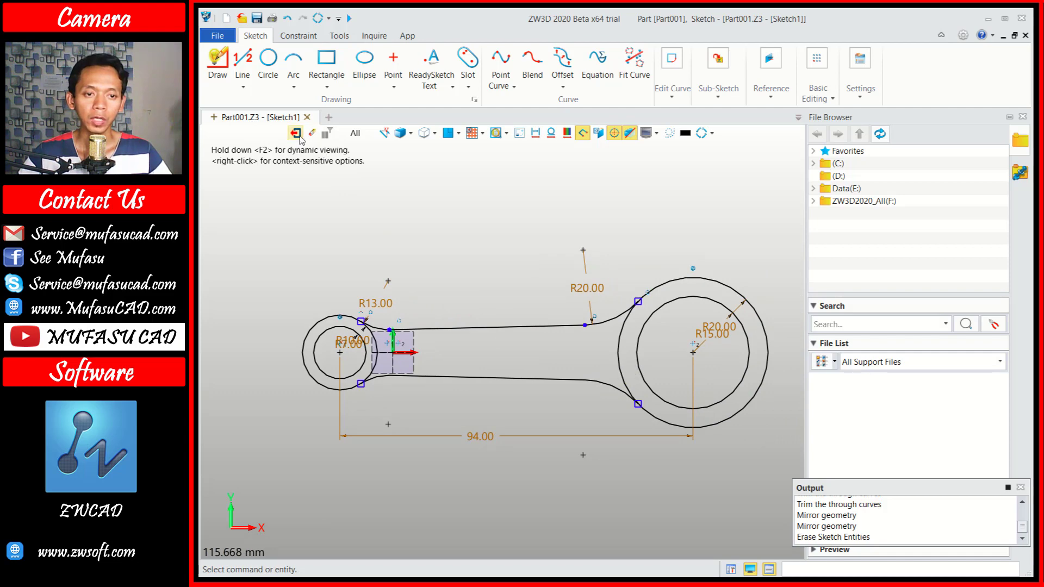
left_click(304, 139)
Rotate and zoom the view to inspect the finished rod outline in the part.
middle_click(813, 329)
left_click(634, 353)
right_click(703, 332)
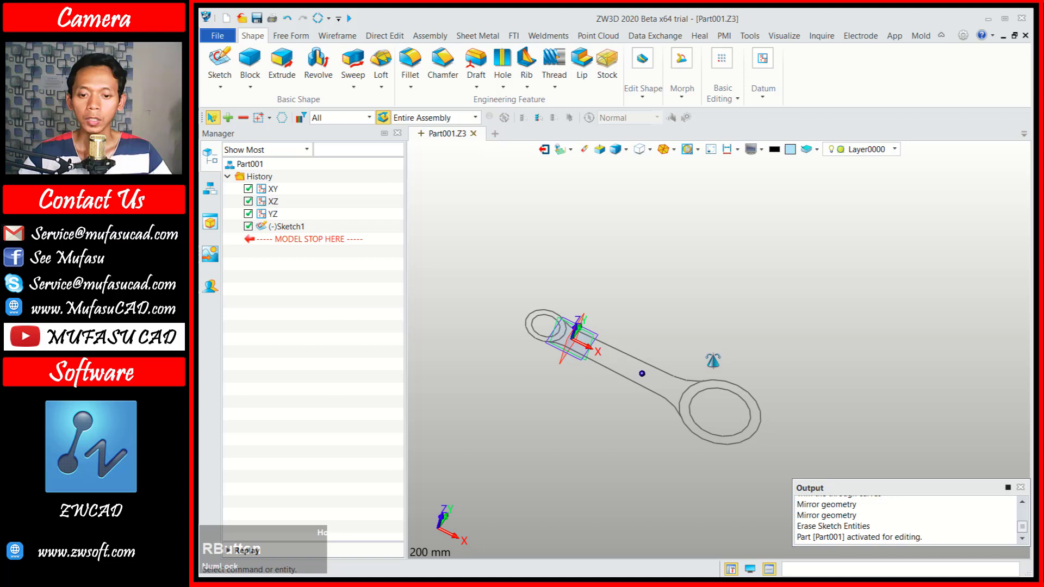
scroll("up", 3)
scroll("down", 3)
middle_click(653, 363)
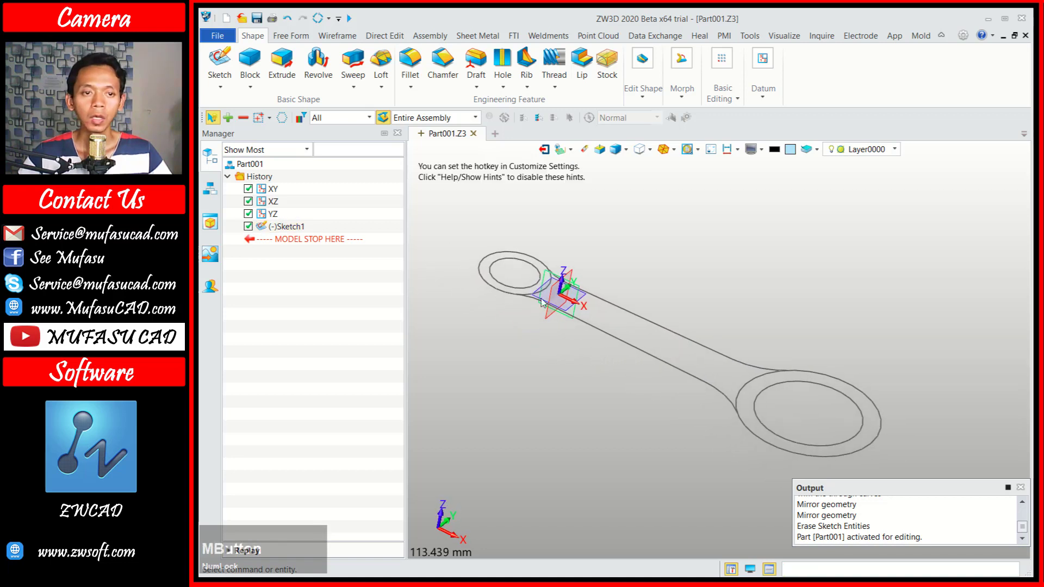
Extrude Sketch1's central web region symmetrically with End E 2 mm into a thin solid.
left_click(295, 69)
left_click(615, 306)
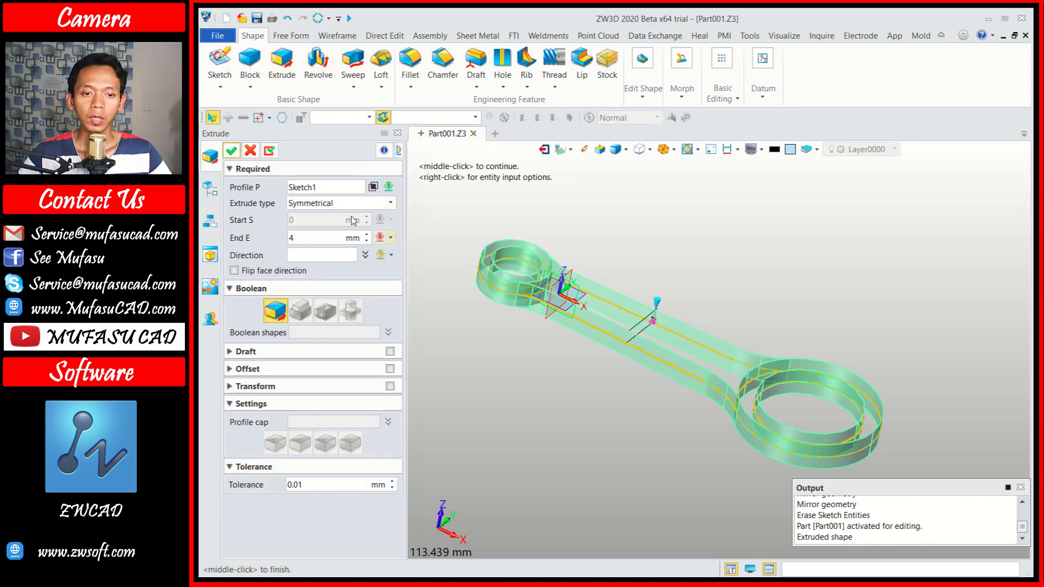
left_click(377, 192)
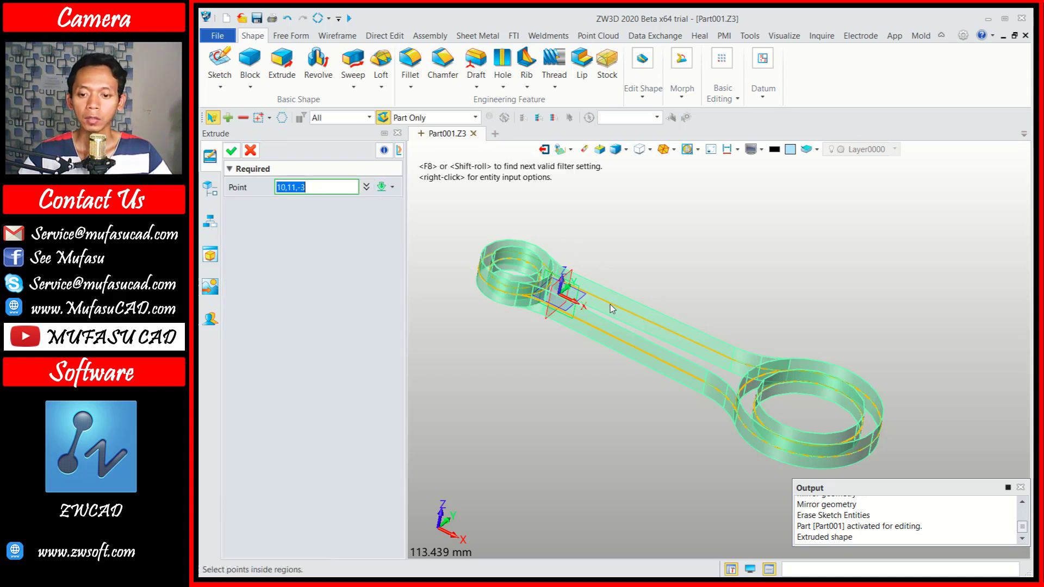
left_click(620, 321)
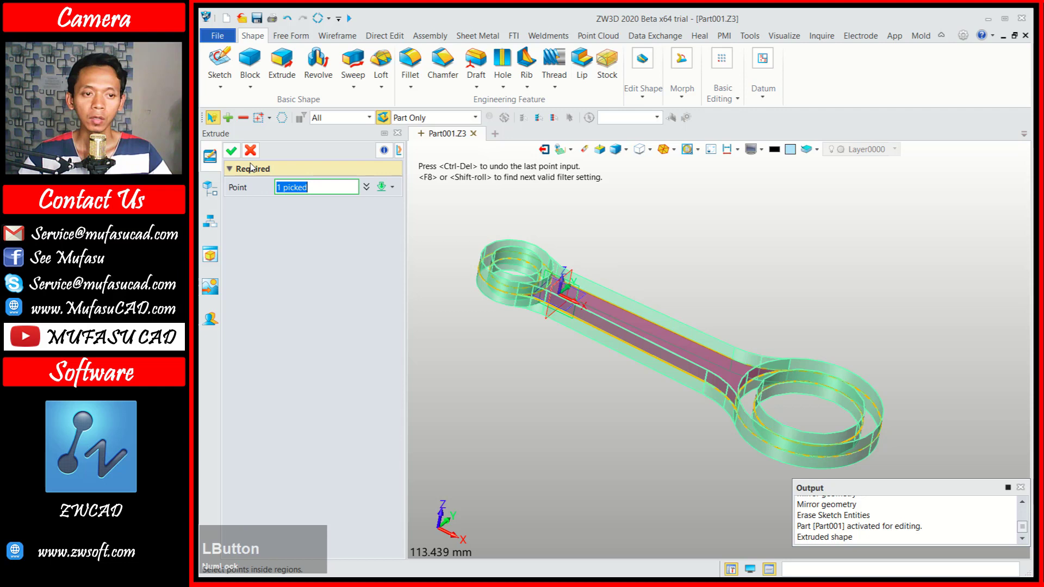
left_click(238, 154)
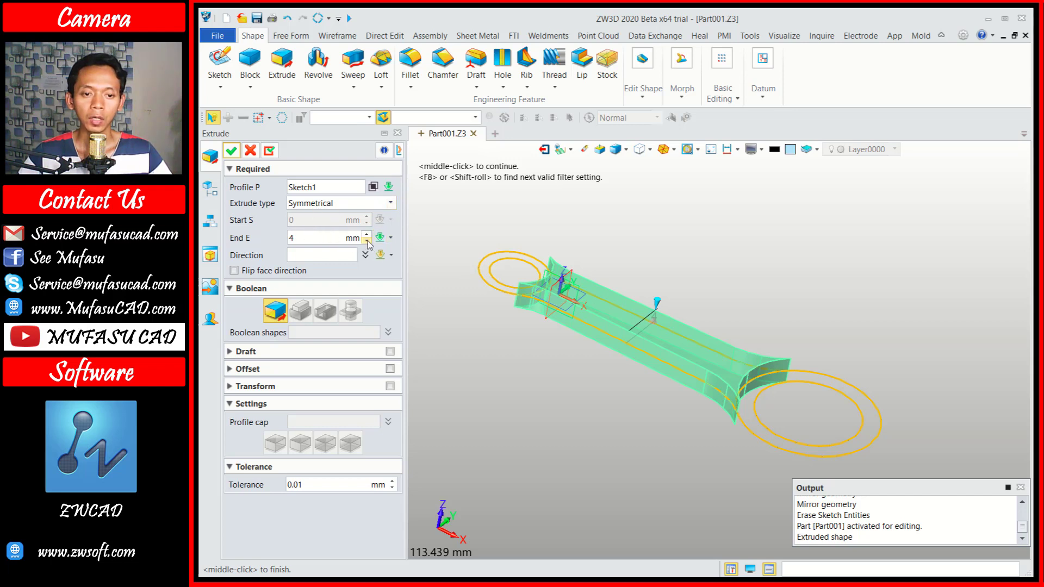
left_click(371, 245)
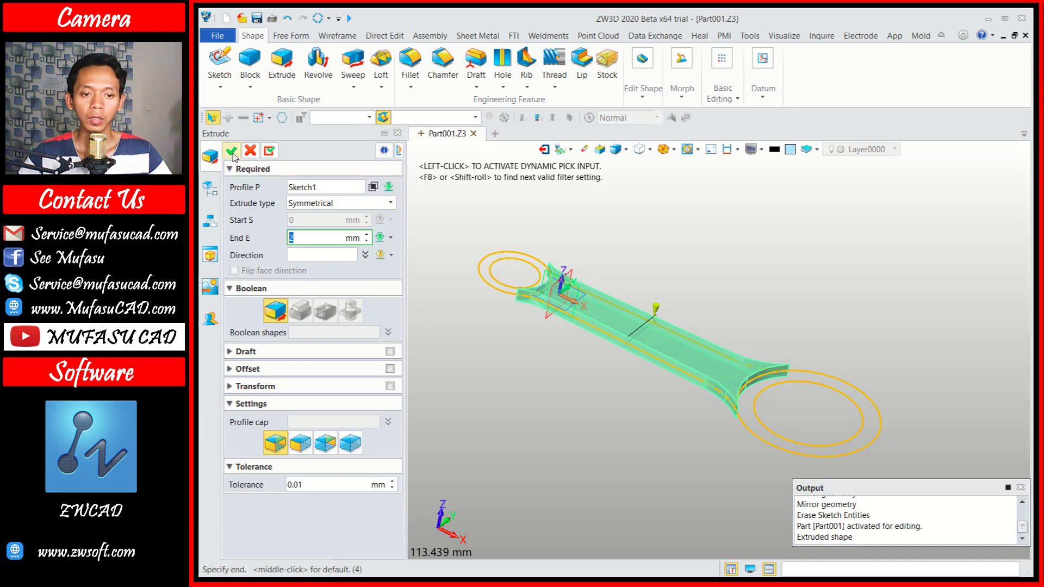
left_click(237, 157)
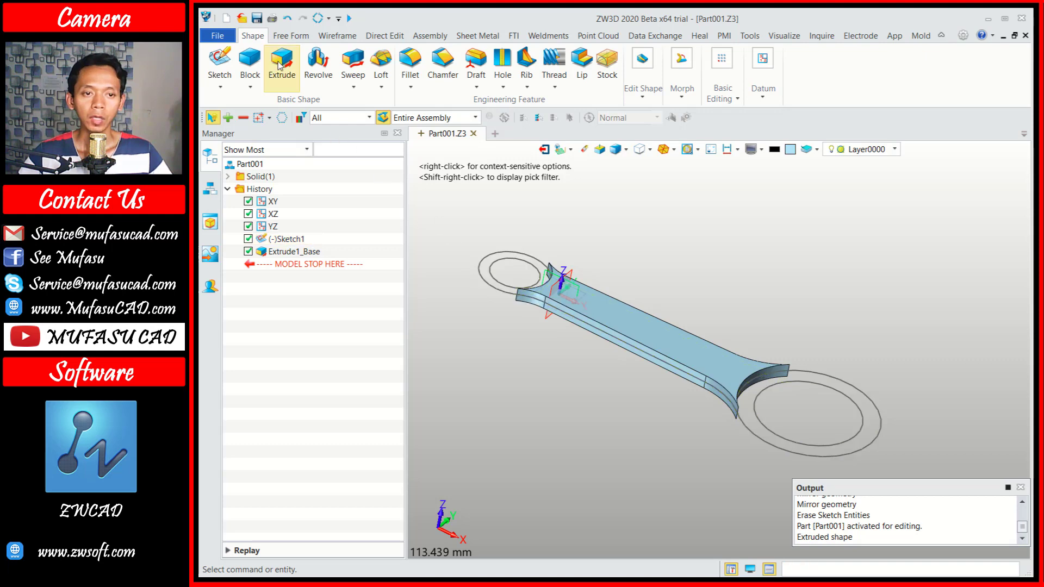
Select both end ring regions of Sketch1 as the profile for a second extrusion.
left_click(285, 65)
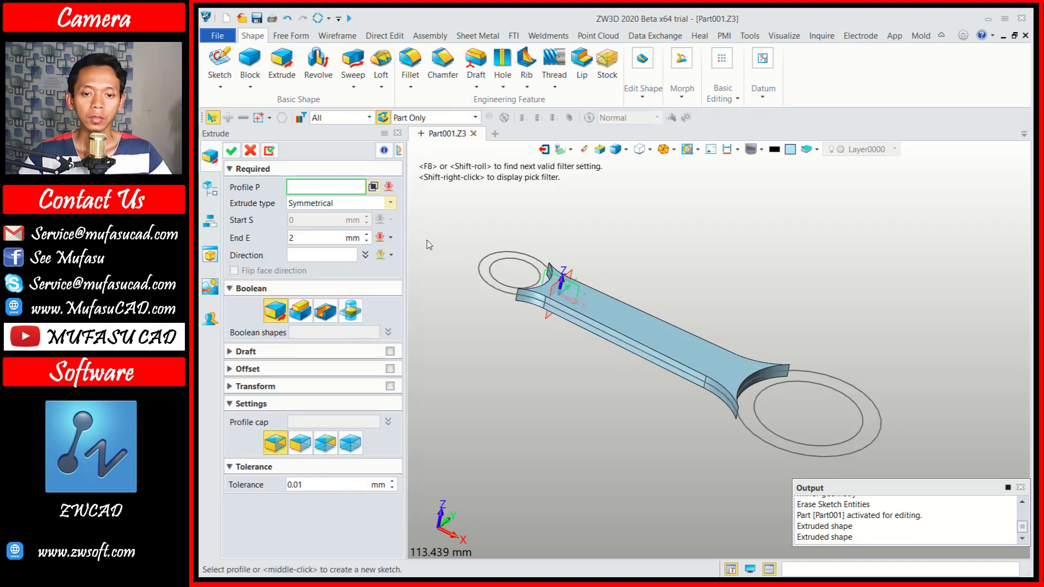
left_click(487, 283)
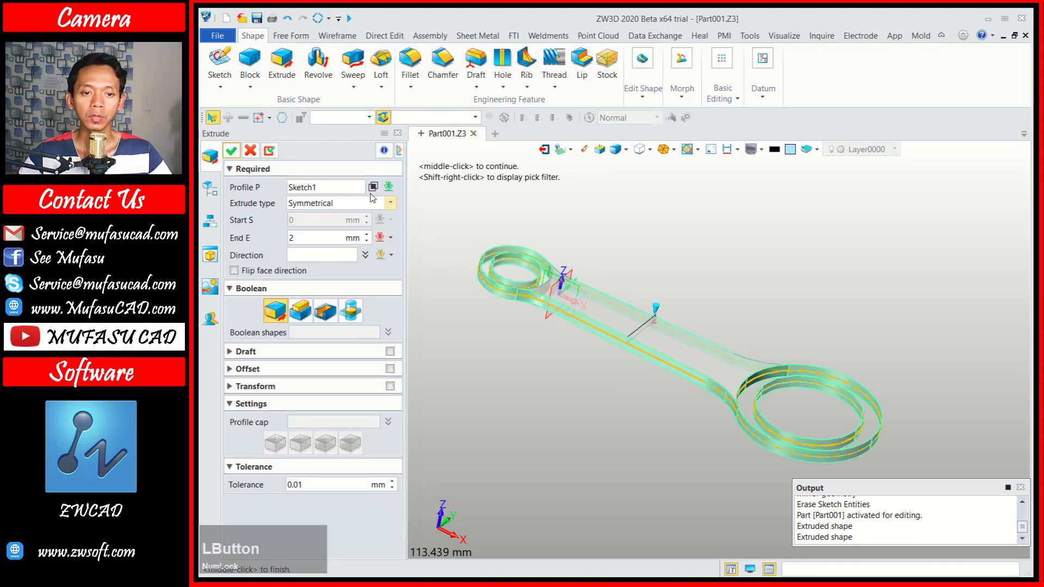
left_click(378, 189)
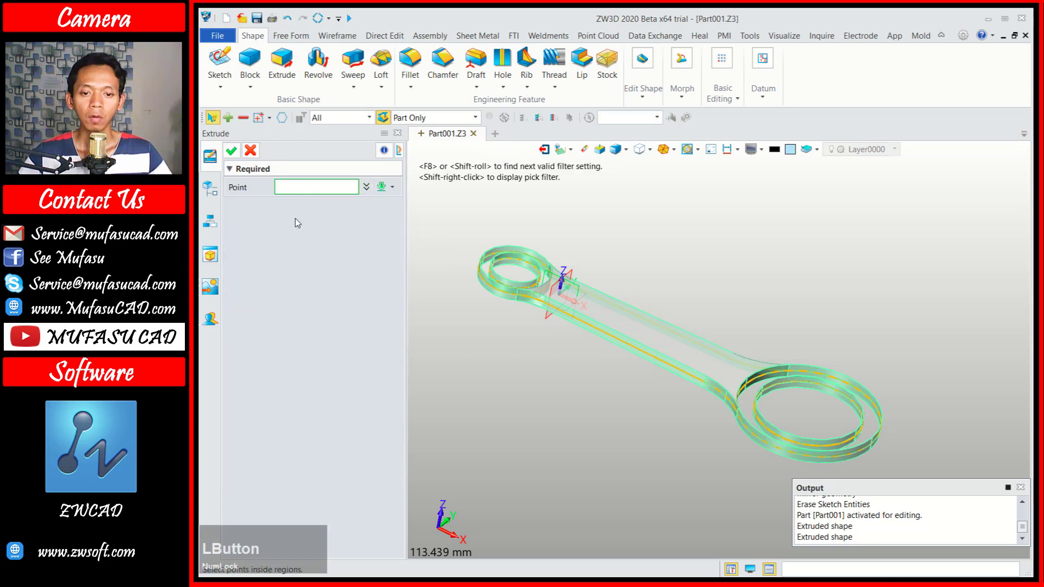
left_click(490, 272)
left_click(873, 420)
left_click(240, 152)
Increase End E for thicker symmetric rings and create Extrude2_Base around the web.
left_click(370, 239)
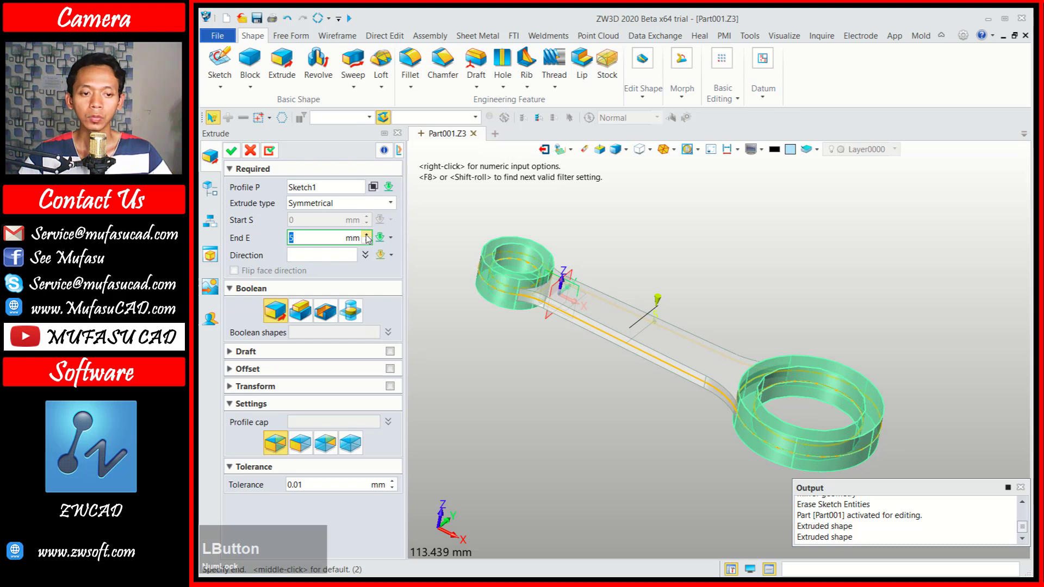
left_click(373, 244)
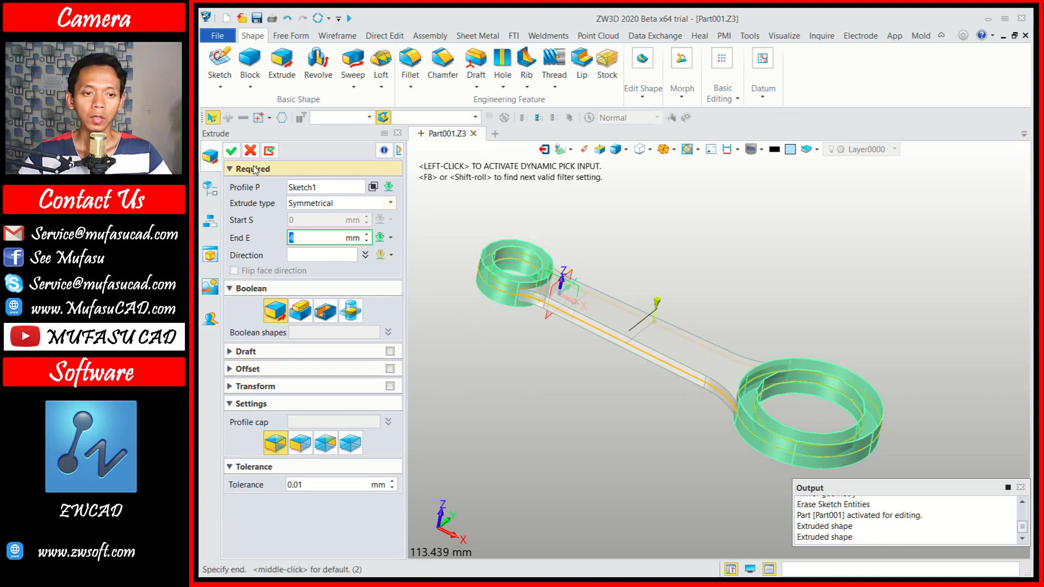
left_click(234, 152)
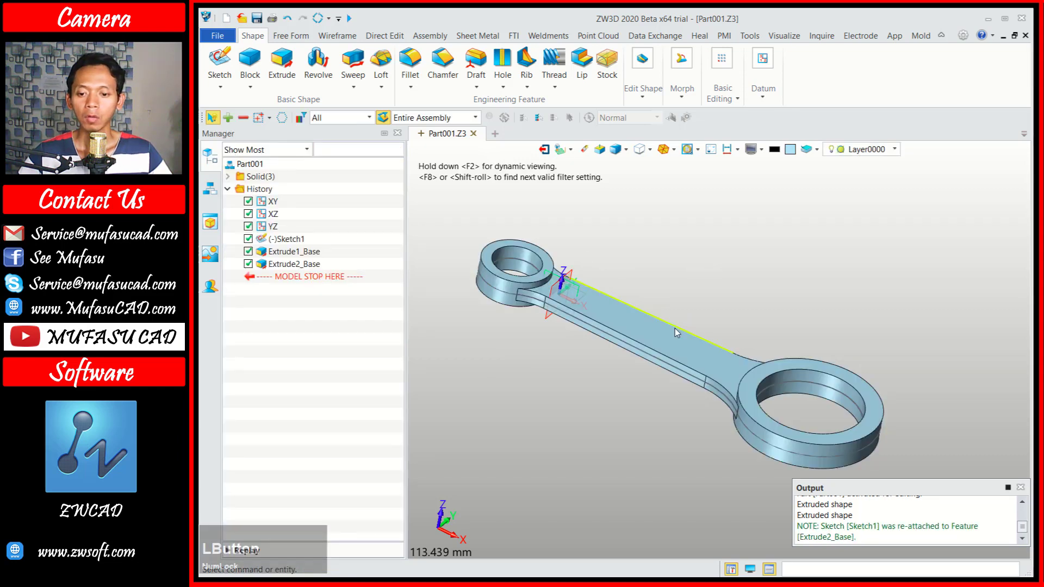
left_click(657, 336)
left_click(314, 257)
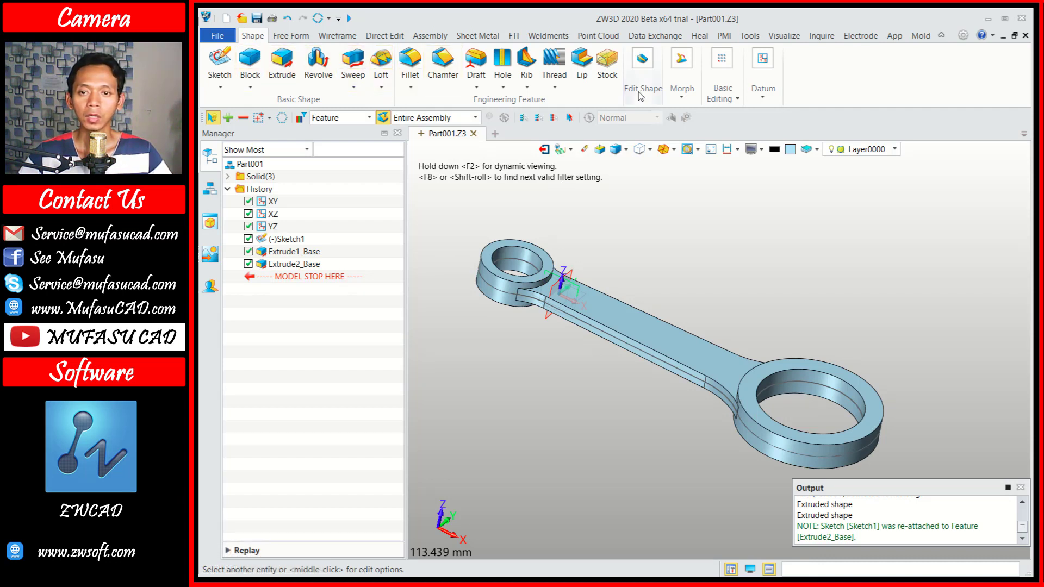
Add both end rings to the web base with Add Shape, producing the single solid Combine1_Add.
left_click(639, 95)
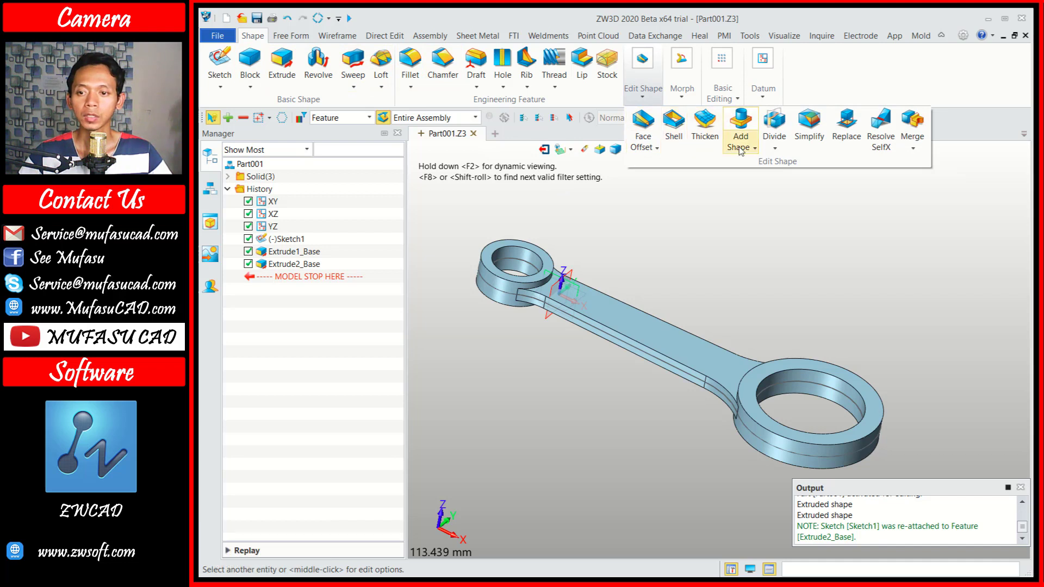
left_click(747, 129)
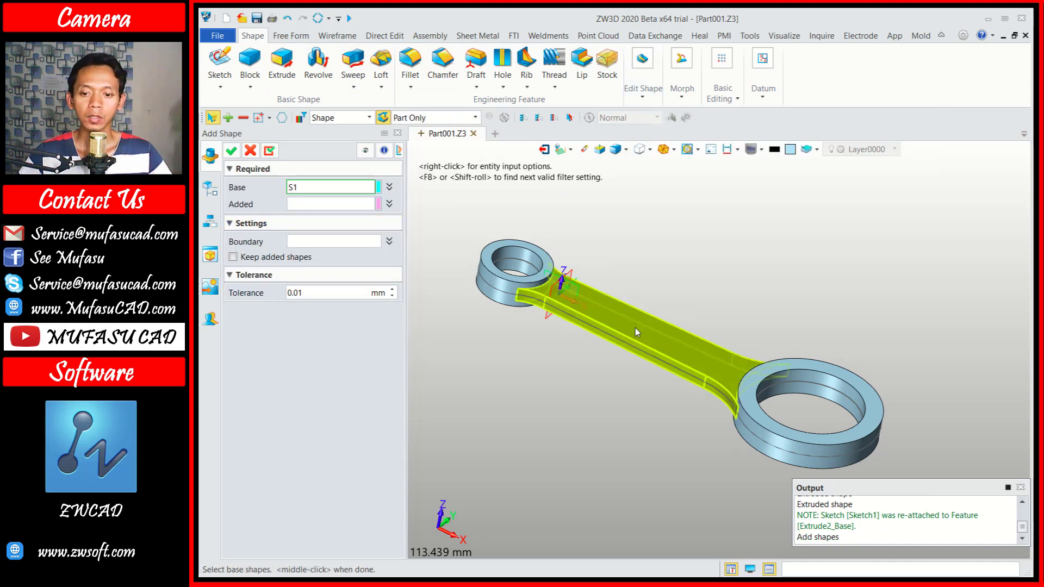
left_click(639, 332)
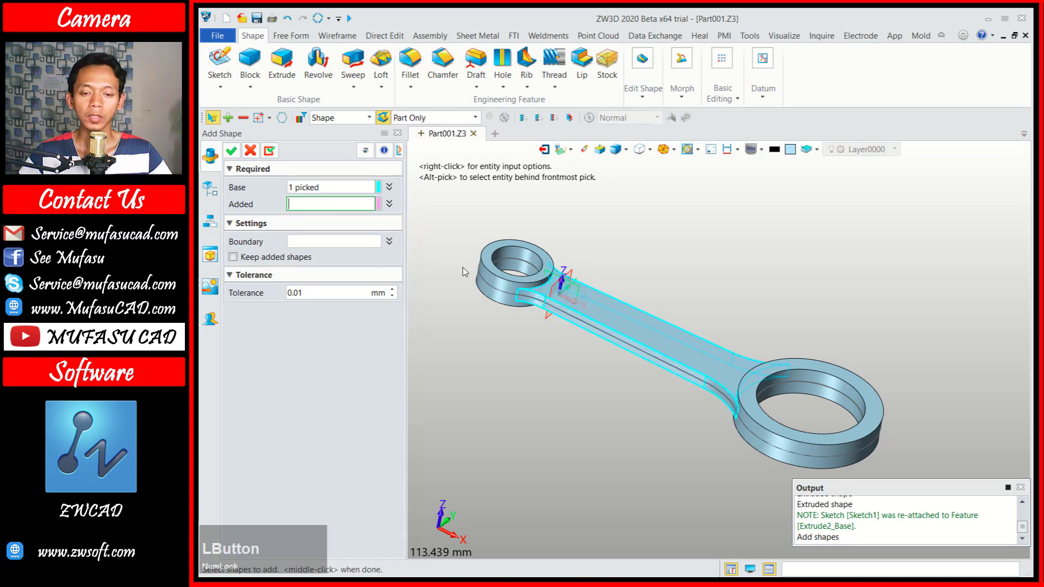
left_click(501, 286)
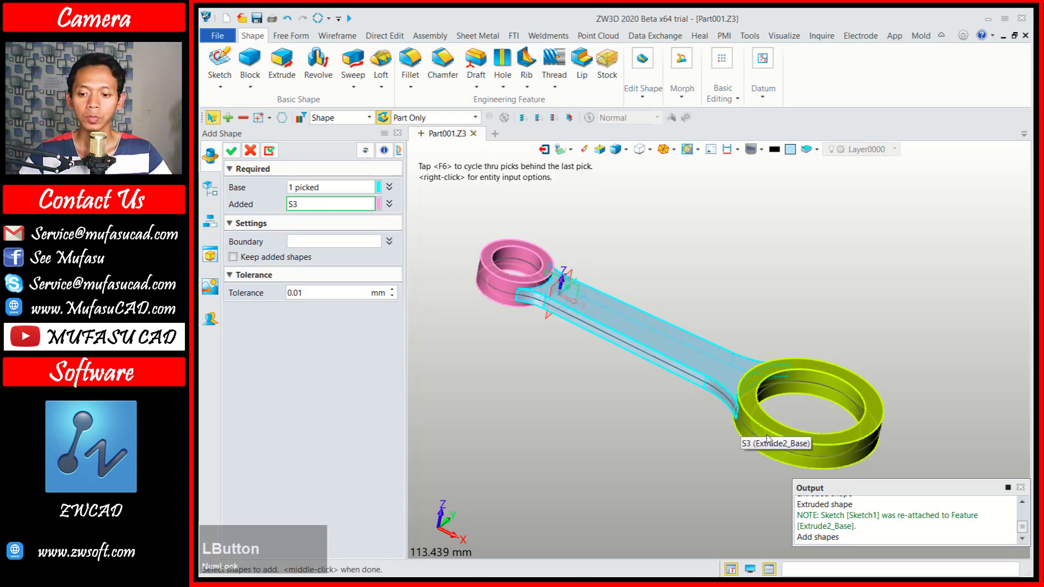
left_click(771, 438)
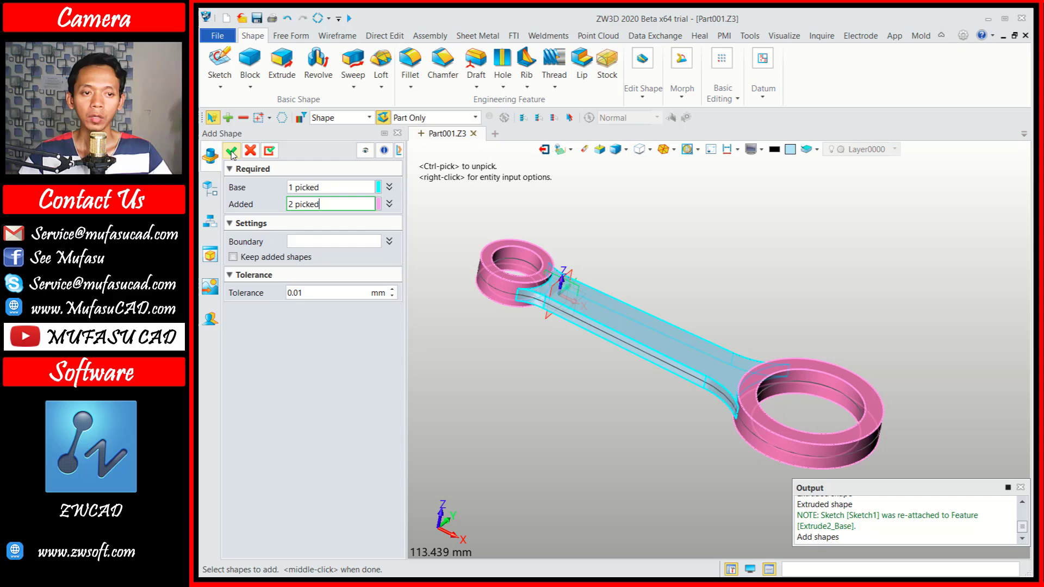
left_click(235, 155)
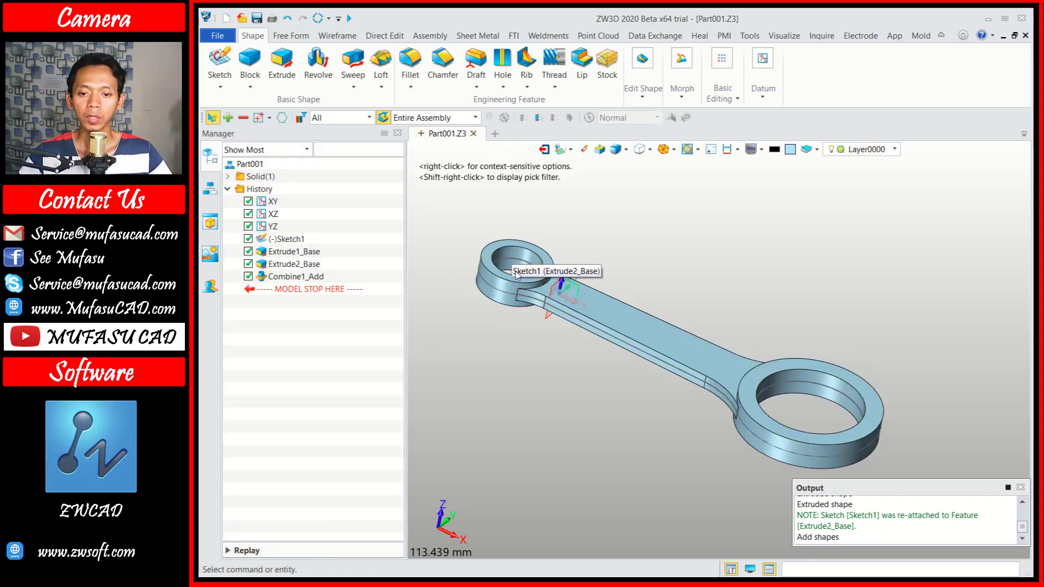
scroll("up", 3)
scroll("down", 3)
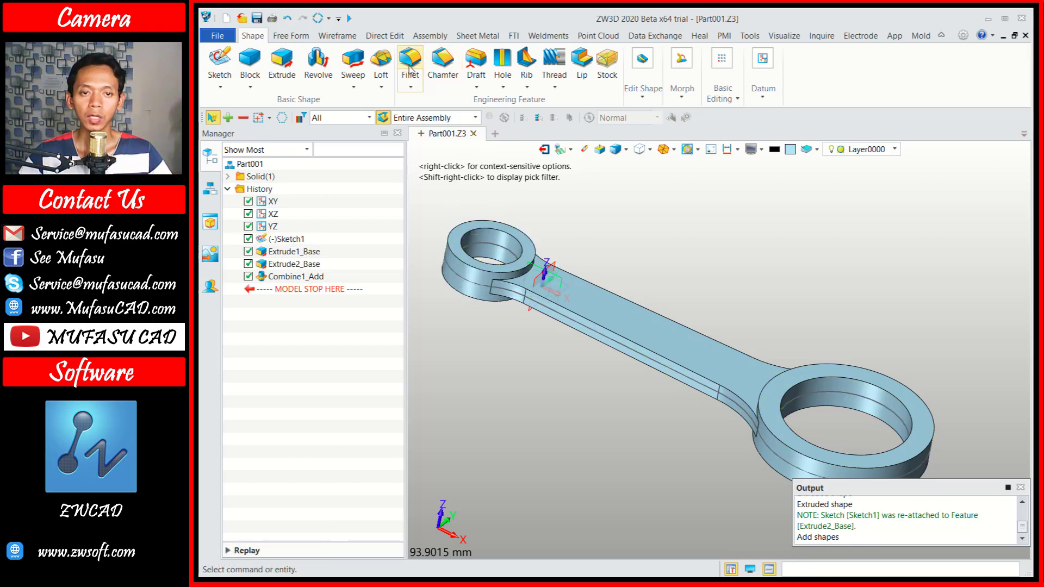
Select the four outer ring edges E26, E25, E32, E31 for filleting.
left_click(413, 70)
scroll("up", 3)
left_click(457, 268)
left_click(449, 320)
scroll("down", 3)
middle_click(698, 305)
left_click(805, 362)
left_click(738, 462)
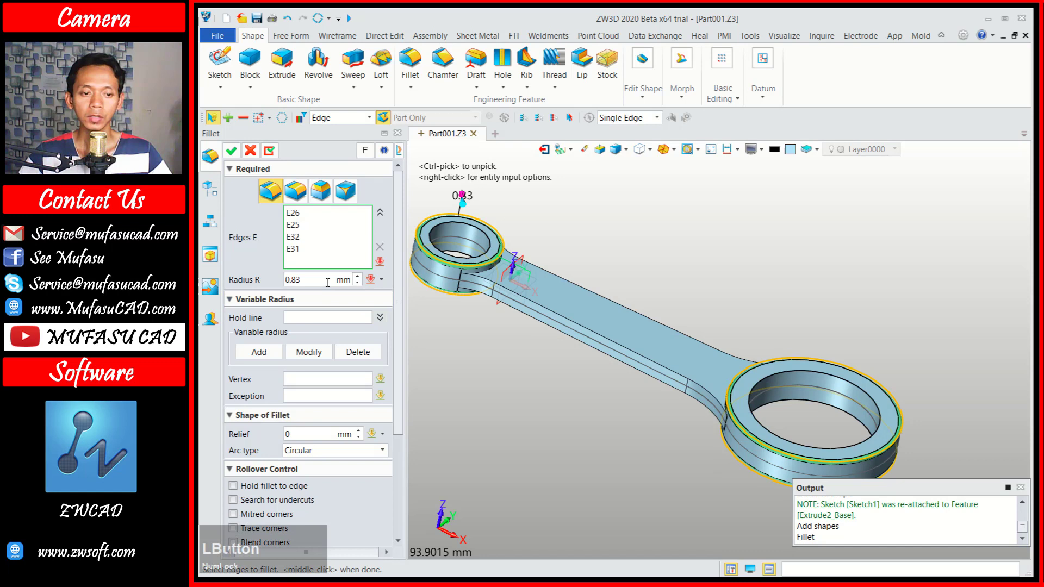
Apply Fillet1 with a 1 mm radius to the selected ring edges.
key("1")
left_click(317, 241)
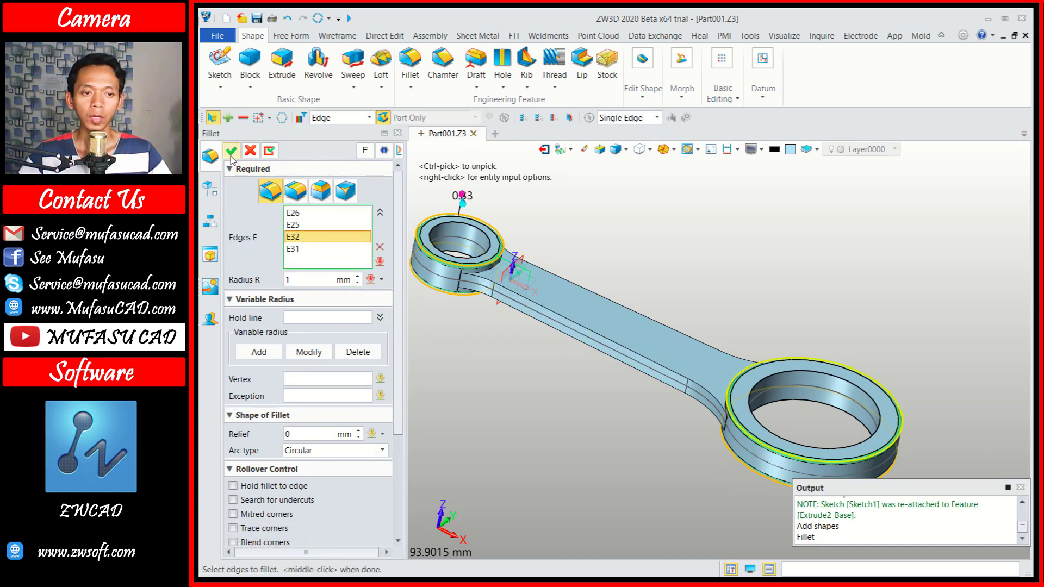
left_click(315, 224)
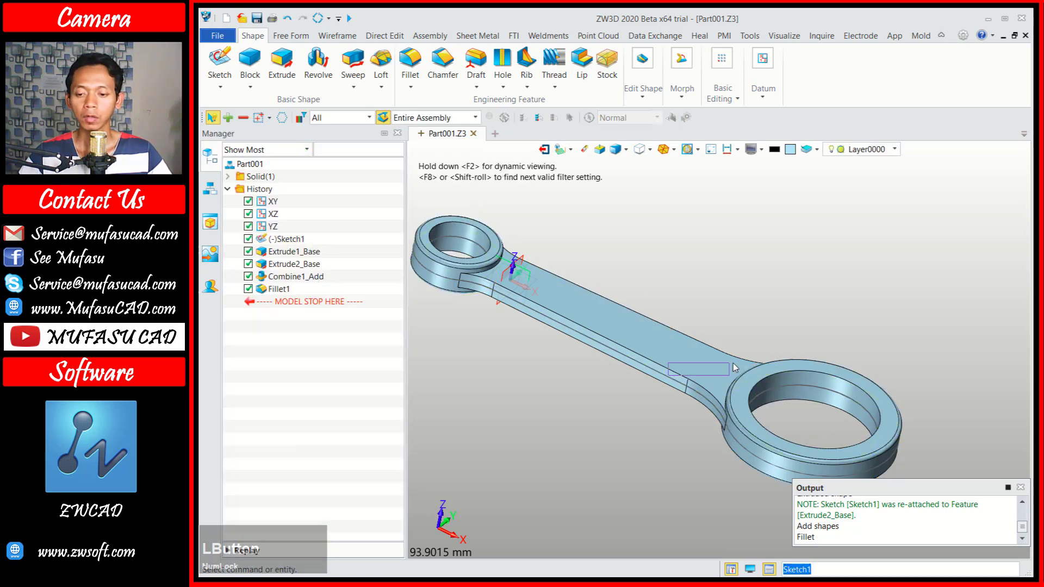
Select the web-to-ring junction edges at the small ring for a second fillet.
middle_click(606, 324)
left_click(670, 264)
scroll("up", 3)
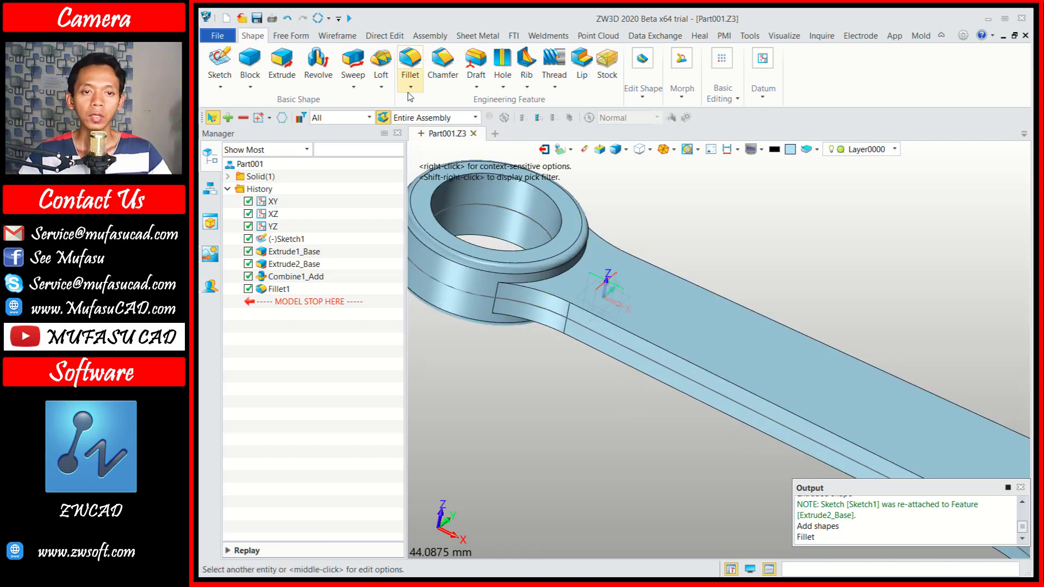
left_click(412, 64)
left_click(545, 286)
left_click(611, 394)
right_click(605, 400)
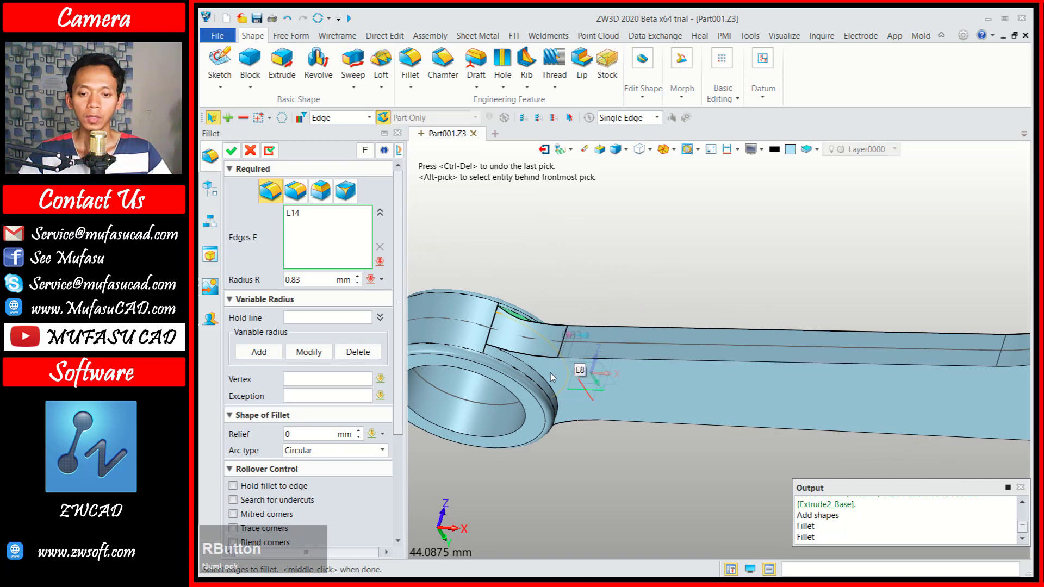
left_click(550, 384)
Add the large-ring junction edges and apply Fillet2 with a 0.83 mm radius.
right_click(628, 281)
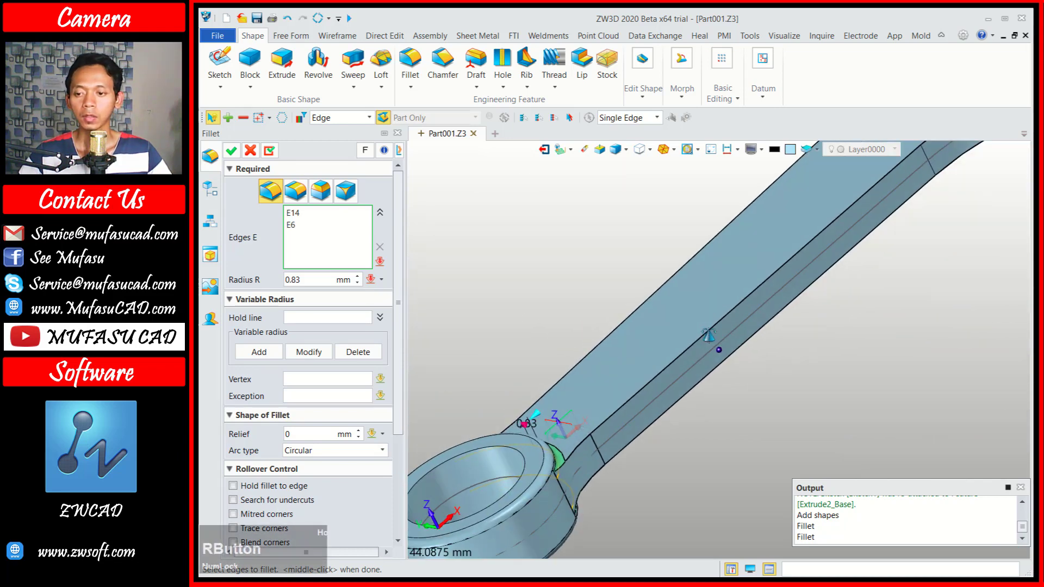
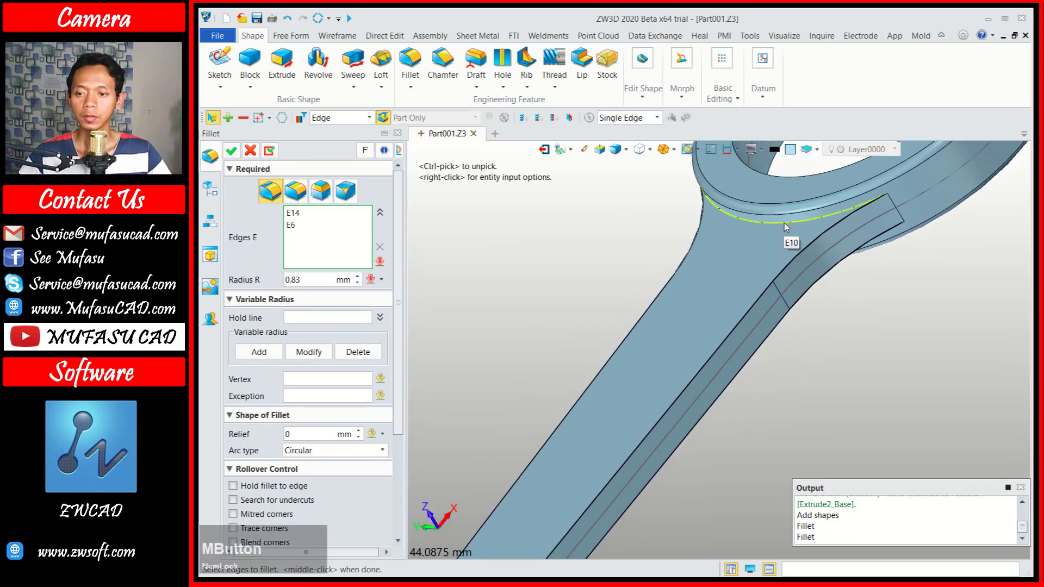
left_click(789, 227)
right_click(852, 302)
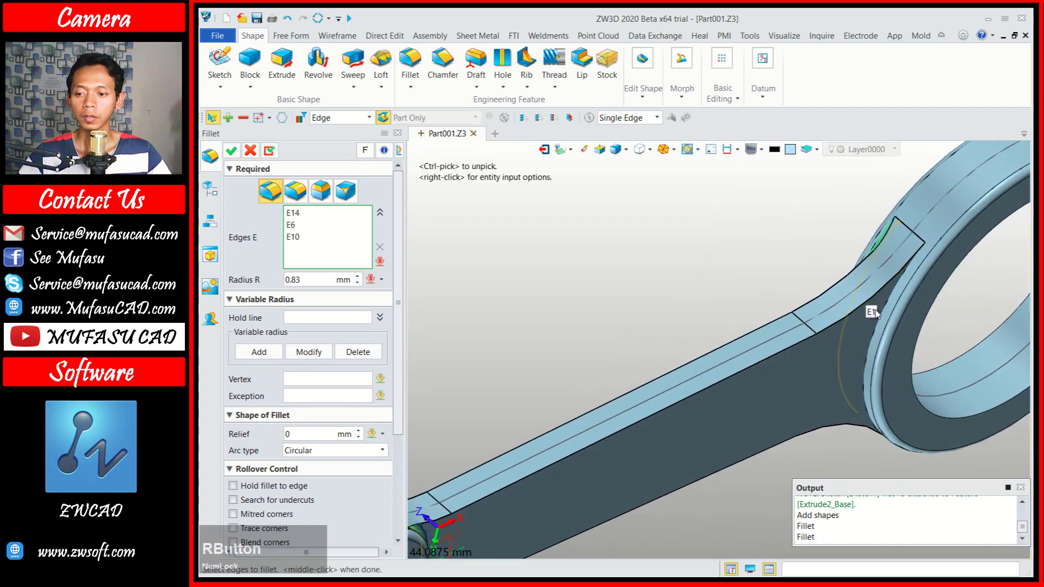
left_click(884, 316)
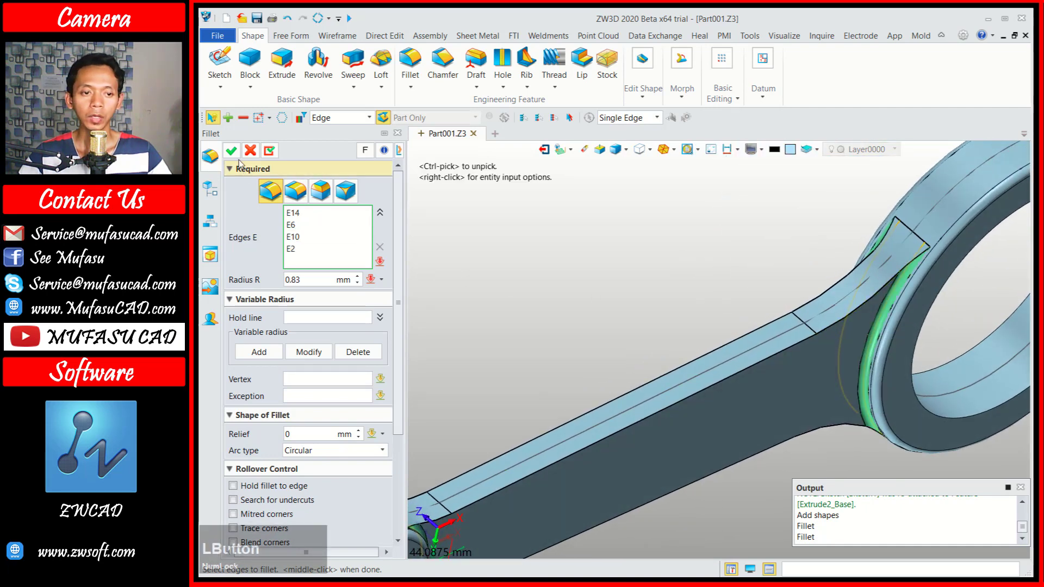
left_click(233, 153)
scroll("down", 3)
right_click(650, 271)
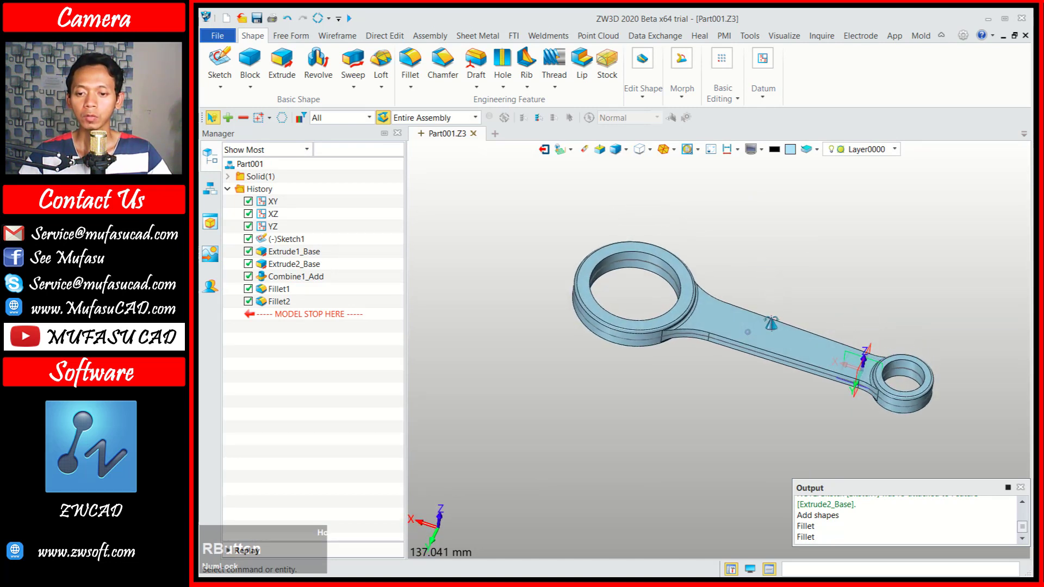
middle_click(790, 291)
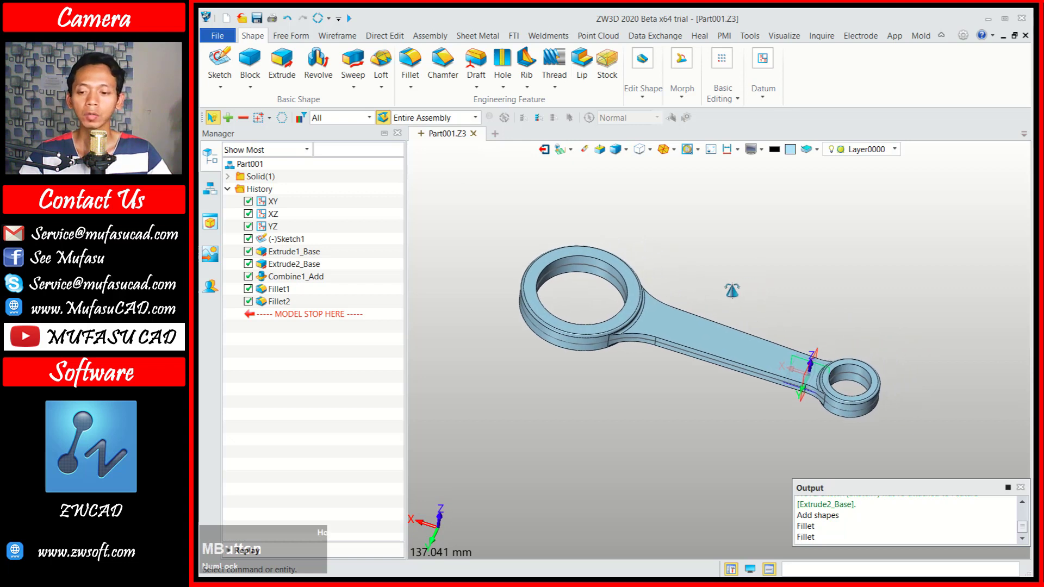